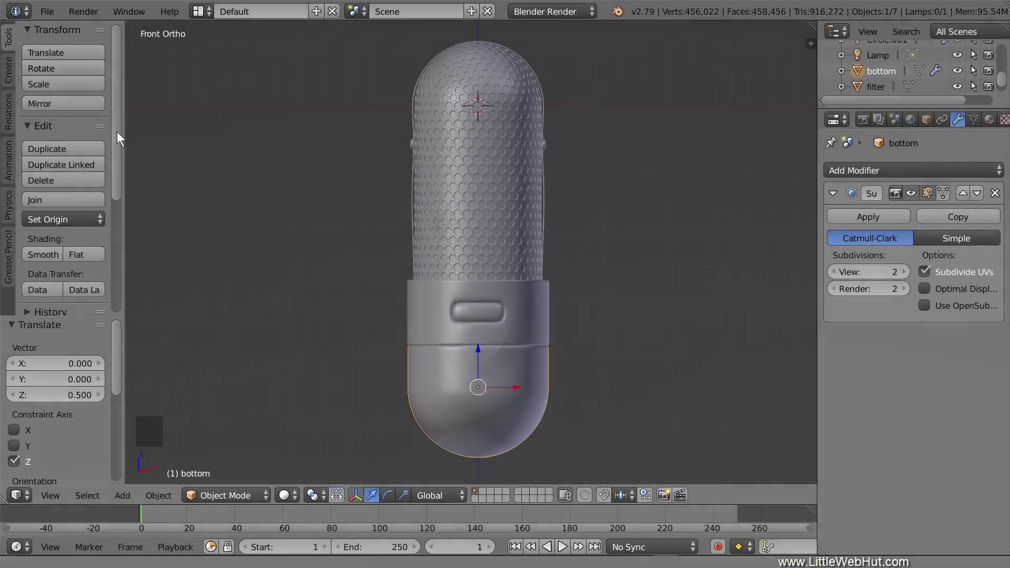
- Reframe the view and snap the 3D cursor back to the world center
scroll(down, 3)
middle_click(475, 295)
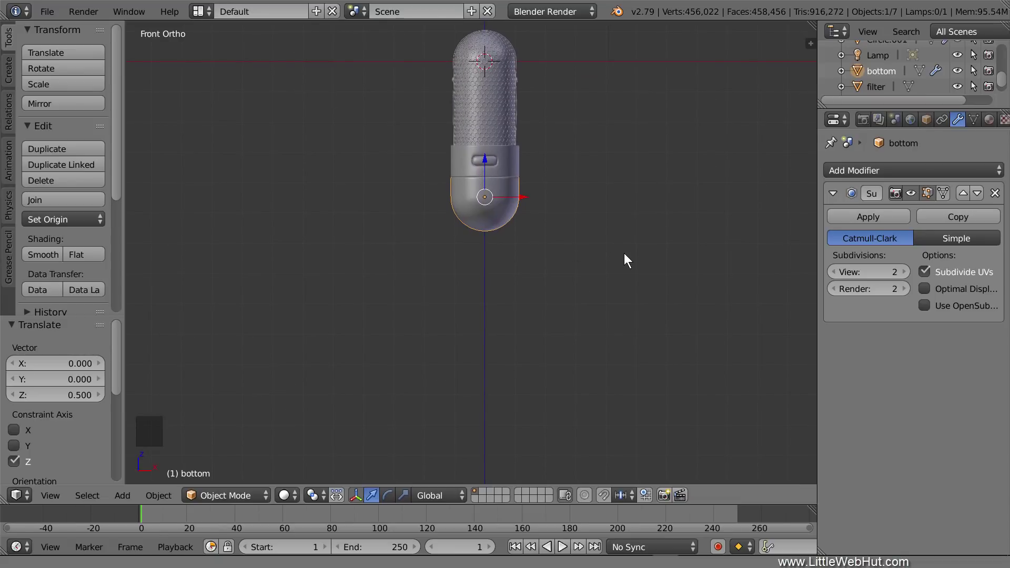
key(shift+s)
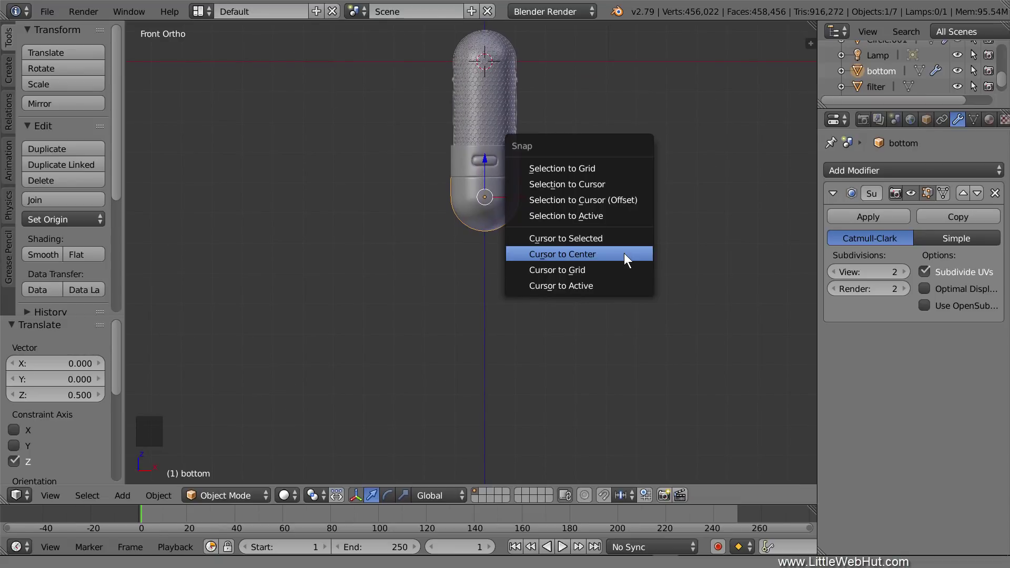
- Add a mesh circle below the microphone, rotated 90° on X and scaled to 1.2, then enter Edit Mode
key(shift+a)
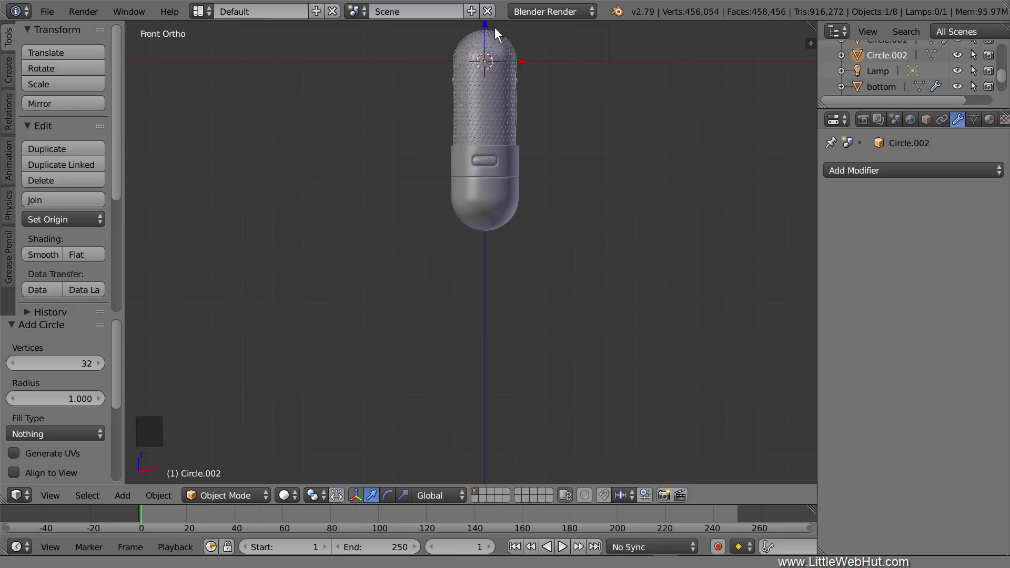
click(487, 28)
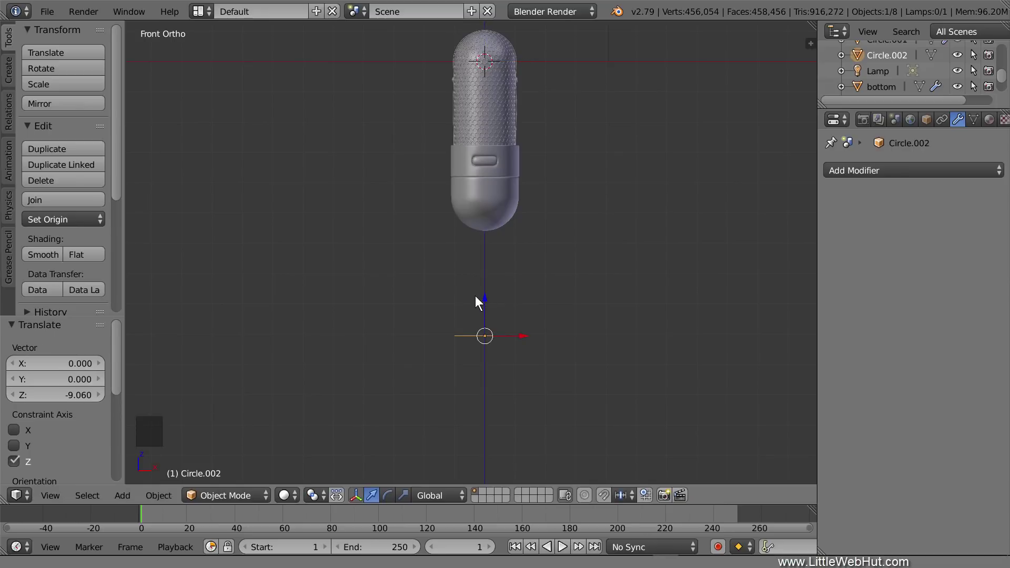
key(r)
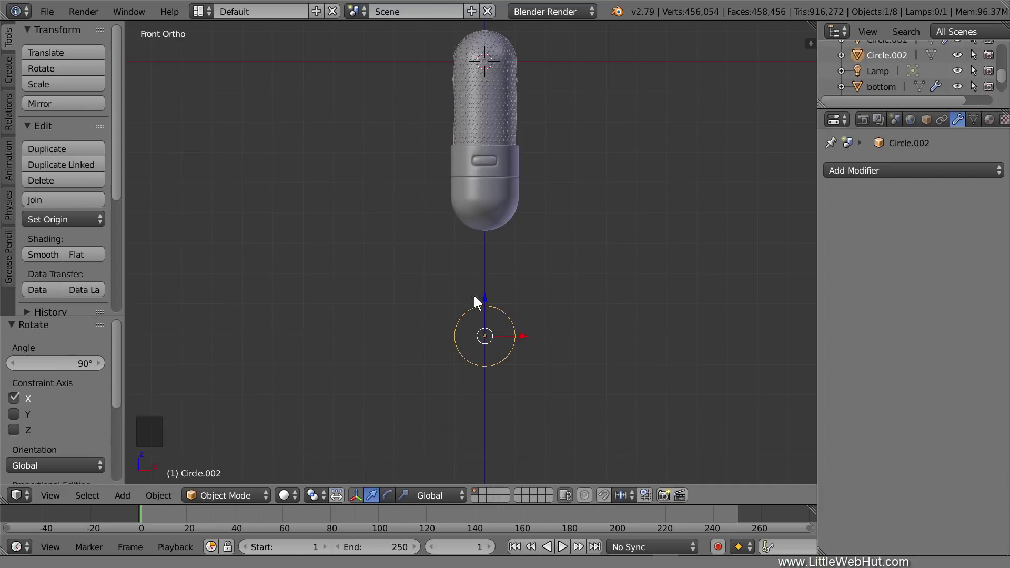
key(s)
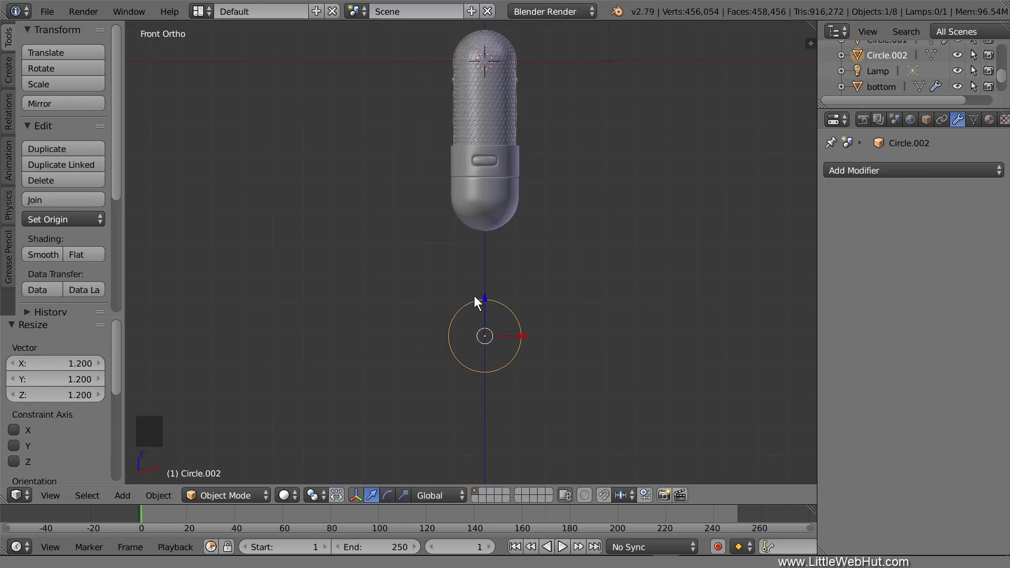
key(Tab)
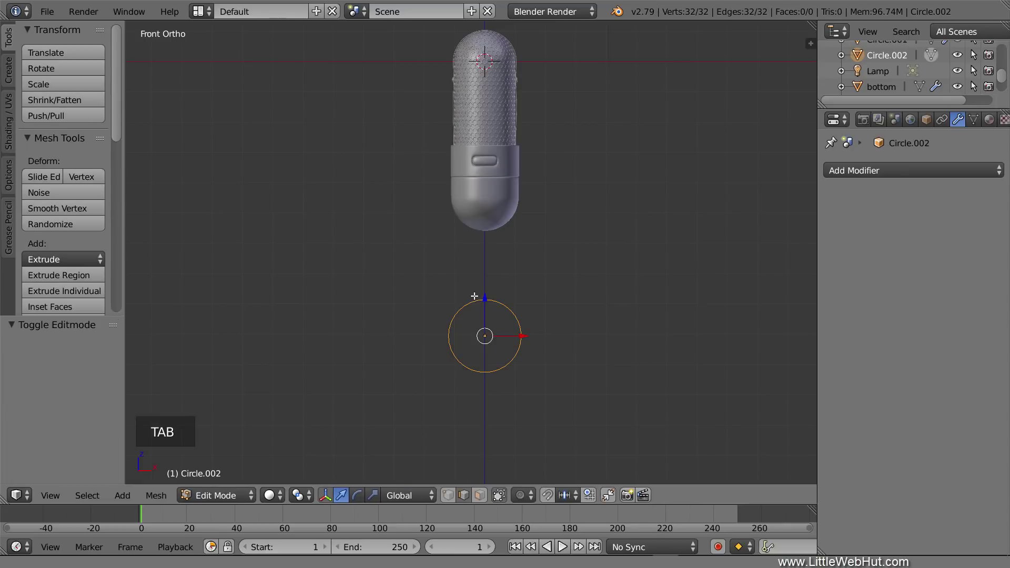
- Box-select and delete the circle's top-half vertices, then select the arc's two end points
scroll(up, 3)
middle_click(972, 71)
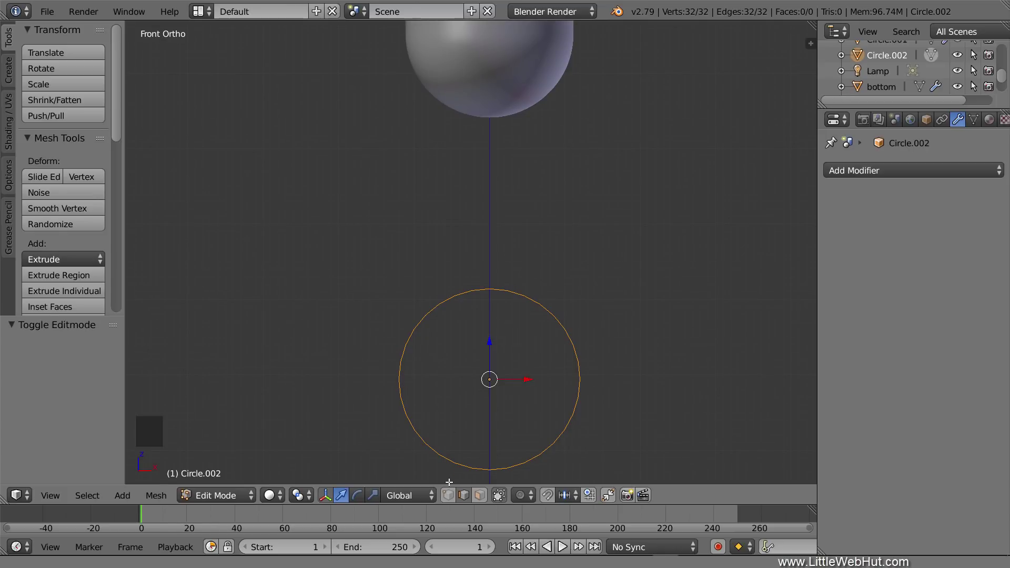
click(450, 495)
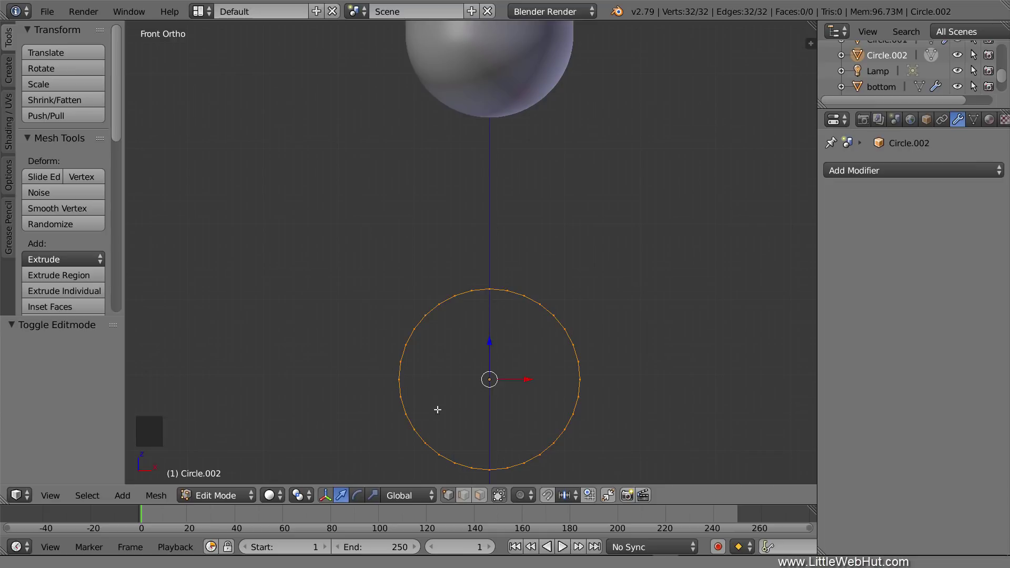
key(a)
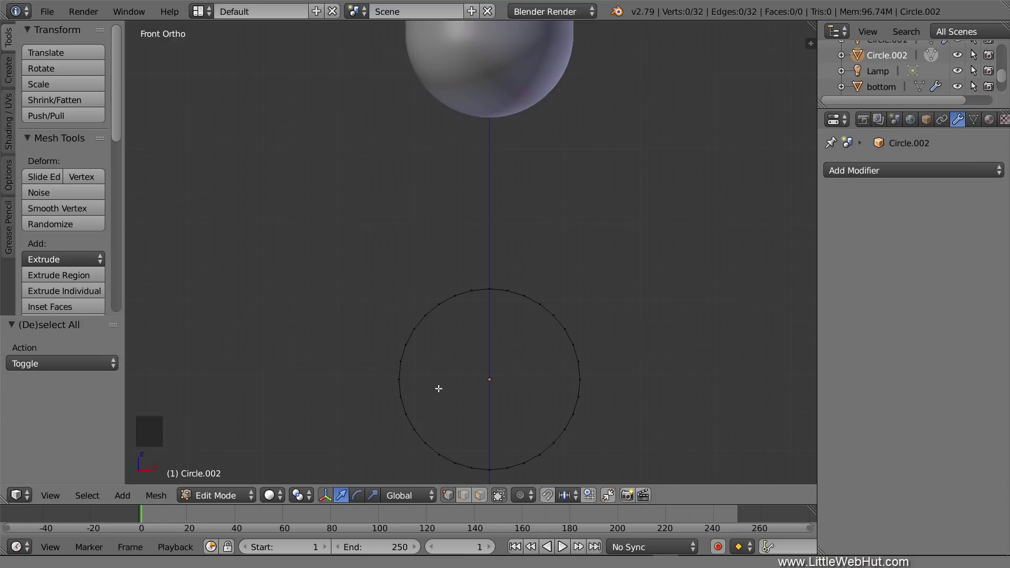
key(b)
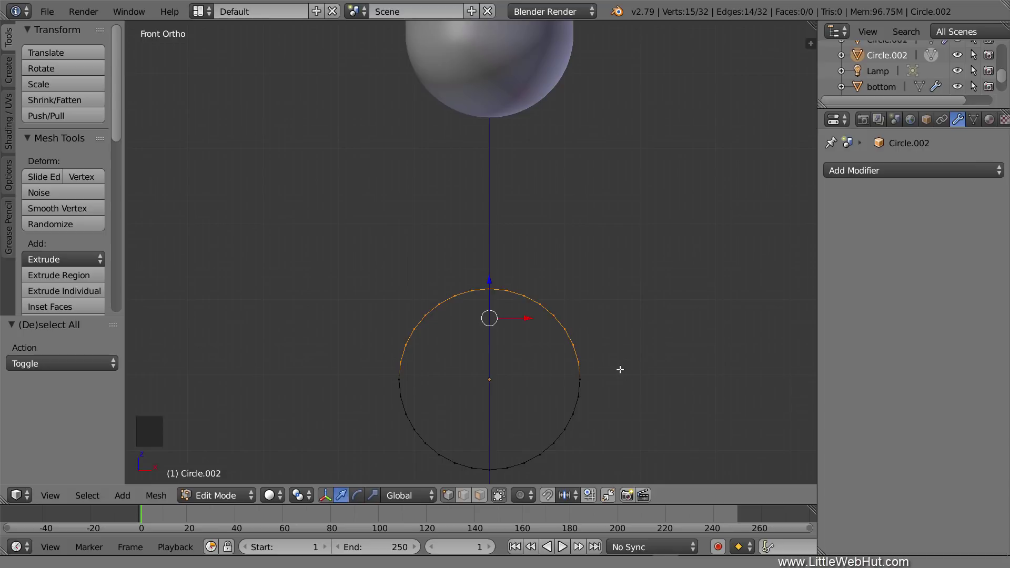
key(x)
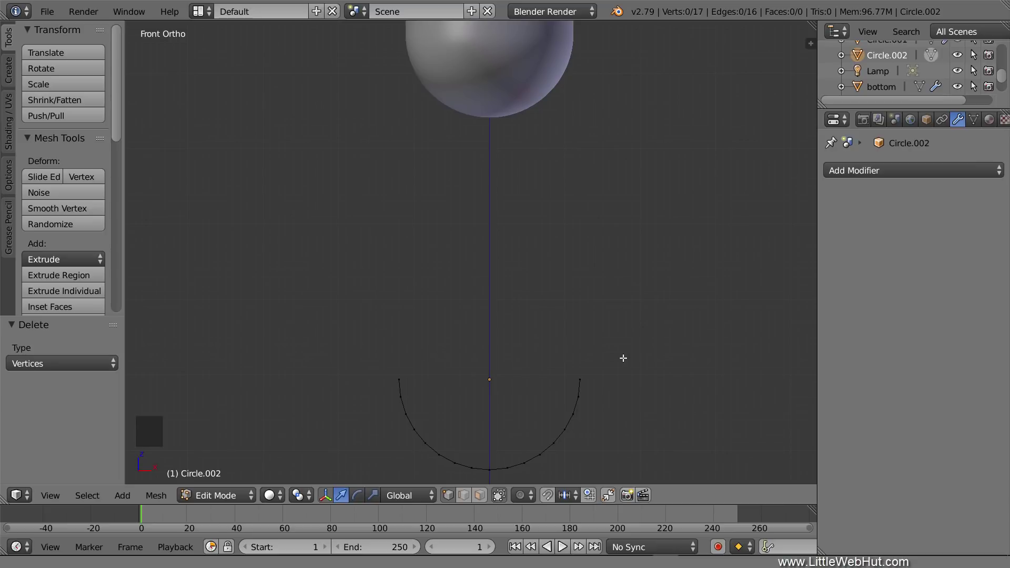
key(b)
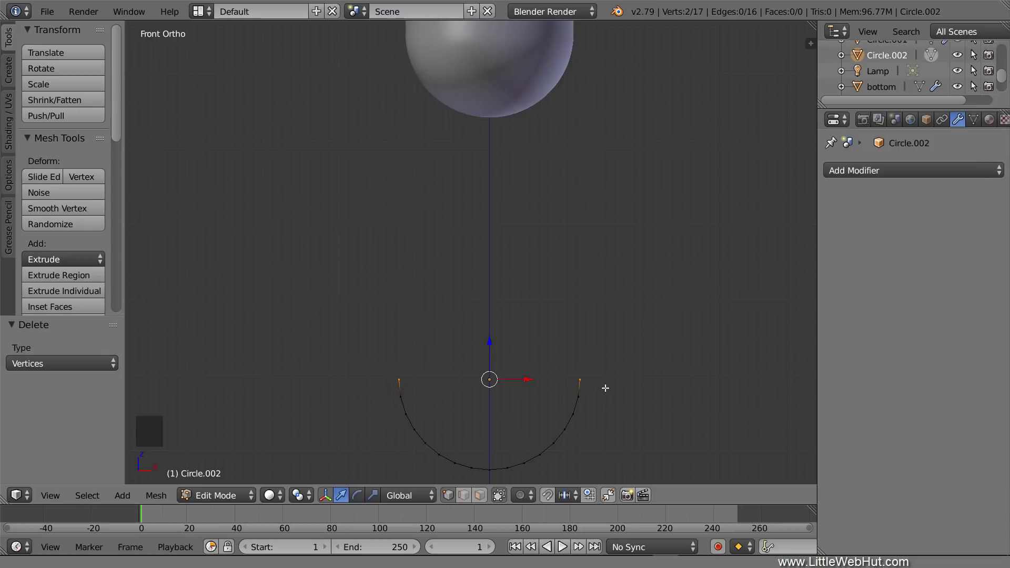
- Extrude the arc ends up 2.4 along Z, then extrude the whole U outline 0.5 along Y into a strip
key(e)
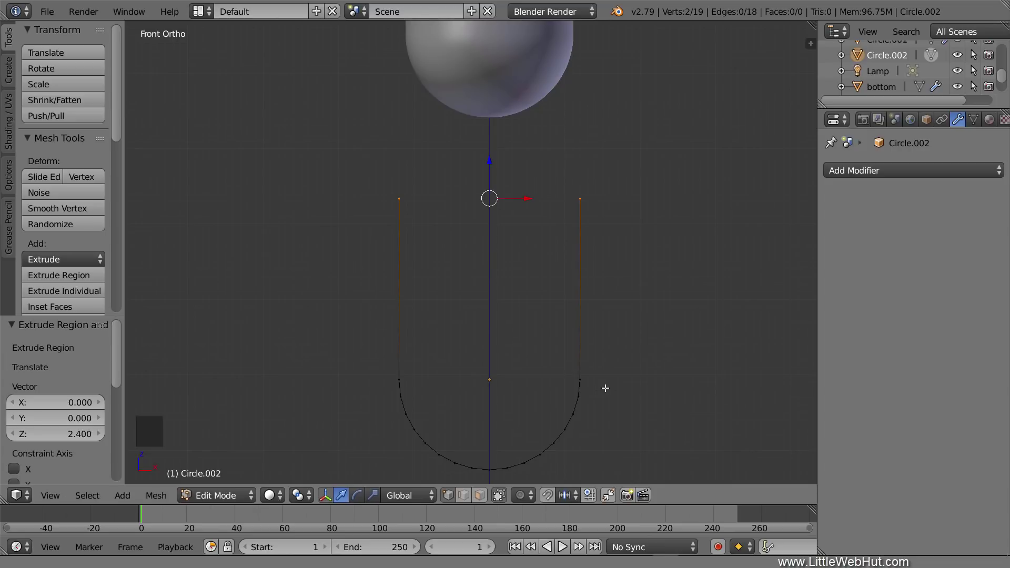
middle_click(973, 72)
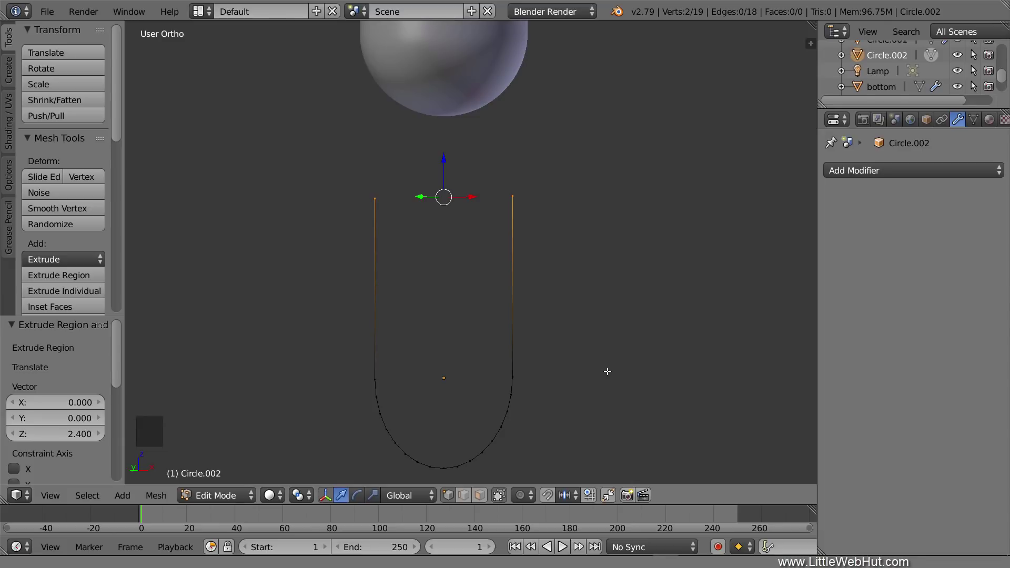
key(a)
key(a)
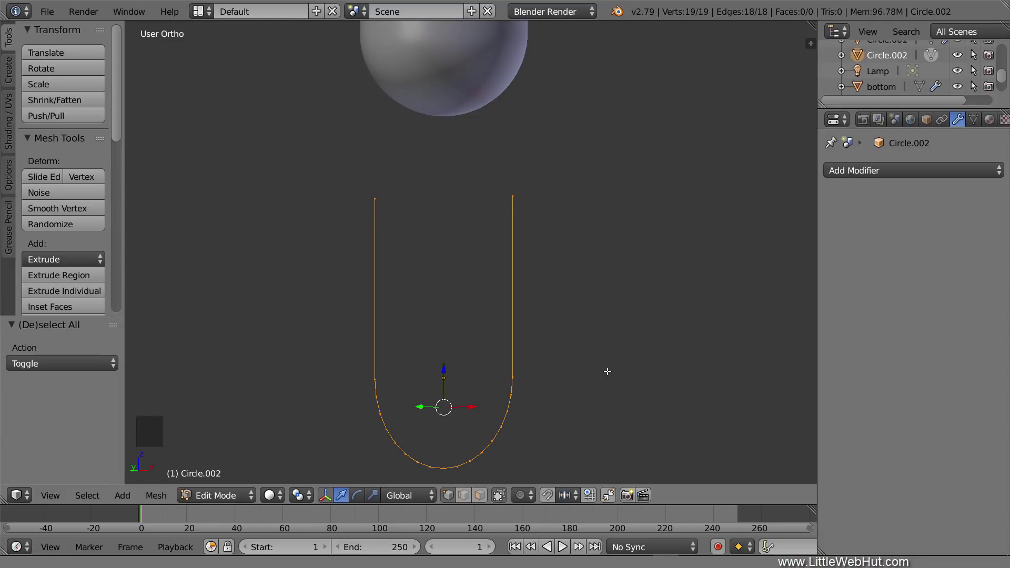
key(e)
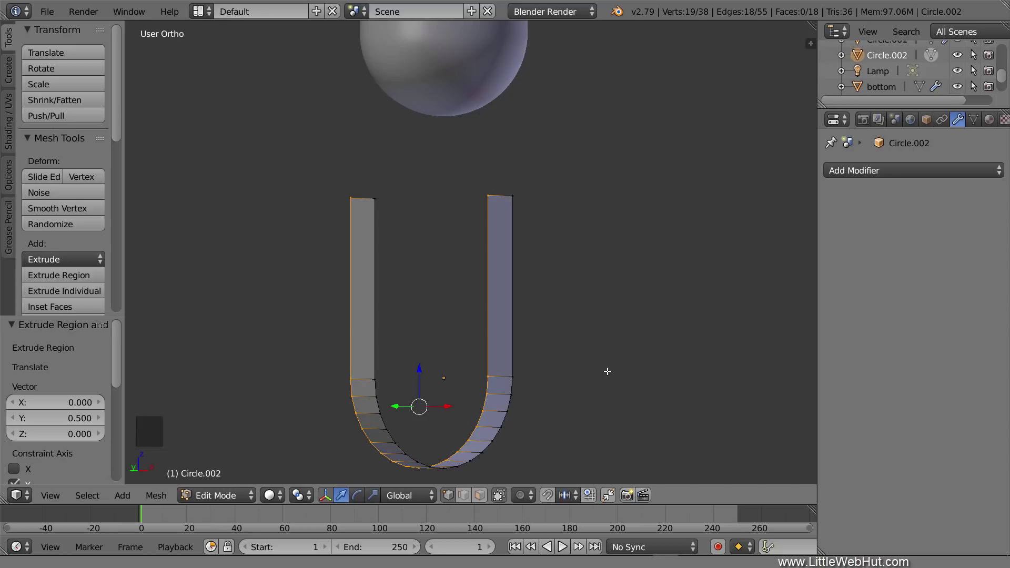
- Loop-cut the left arm, lower the selected part, and start another loop cut across the strip
key(ctrl+r)
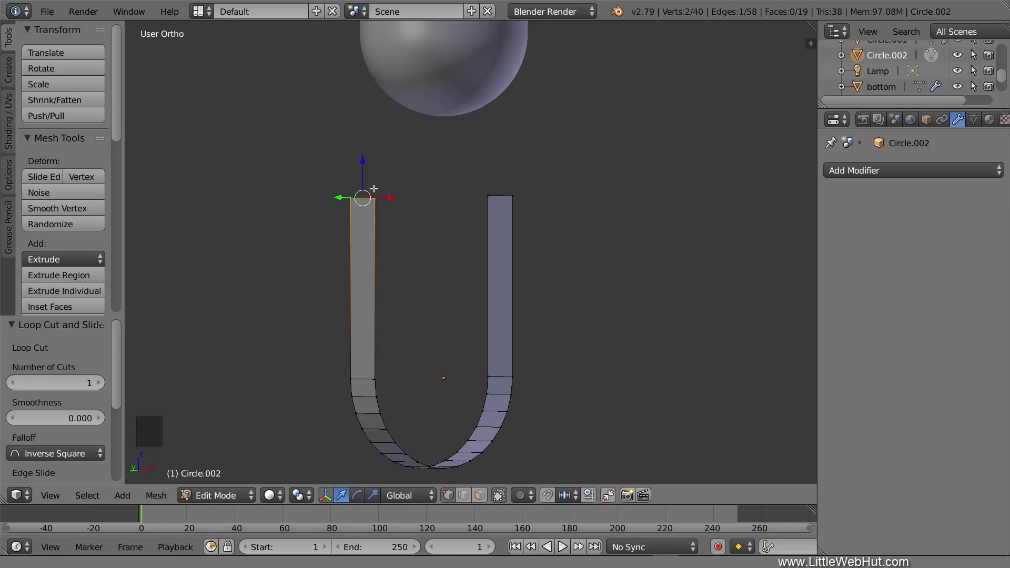
key(g)
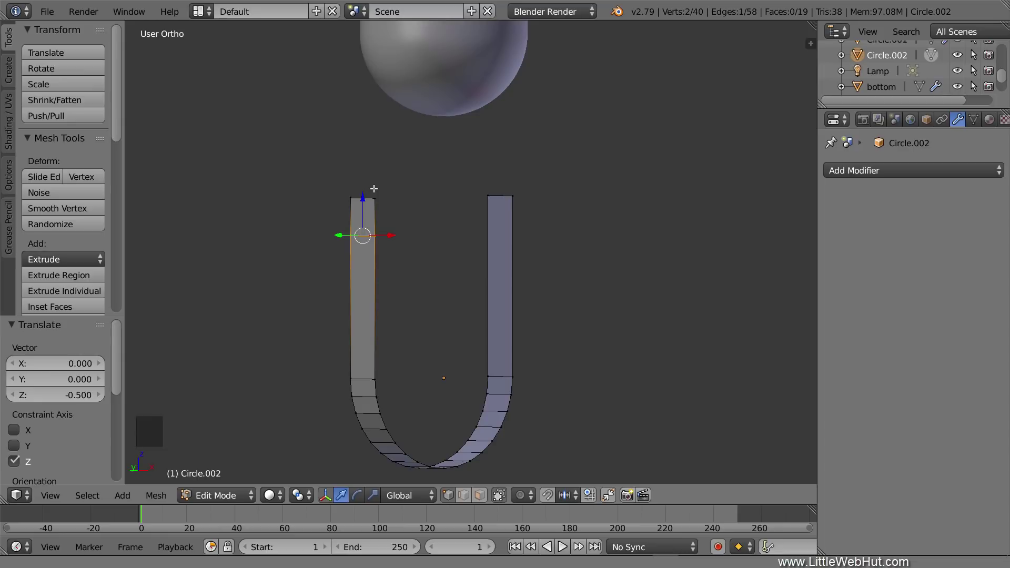
key(ctrl+r)
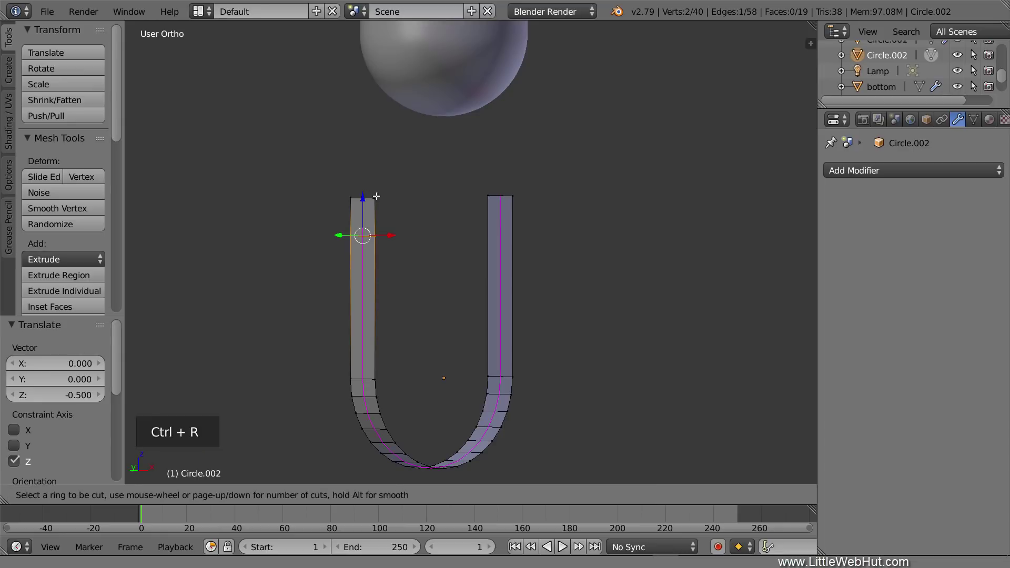
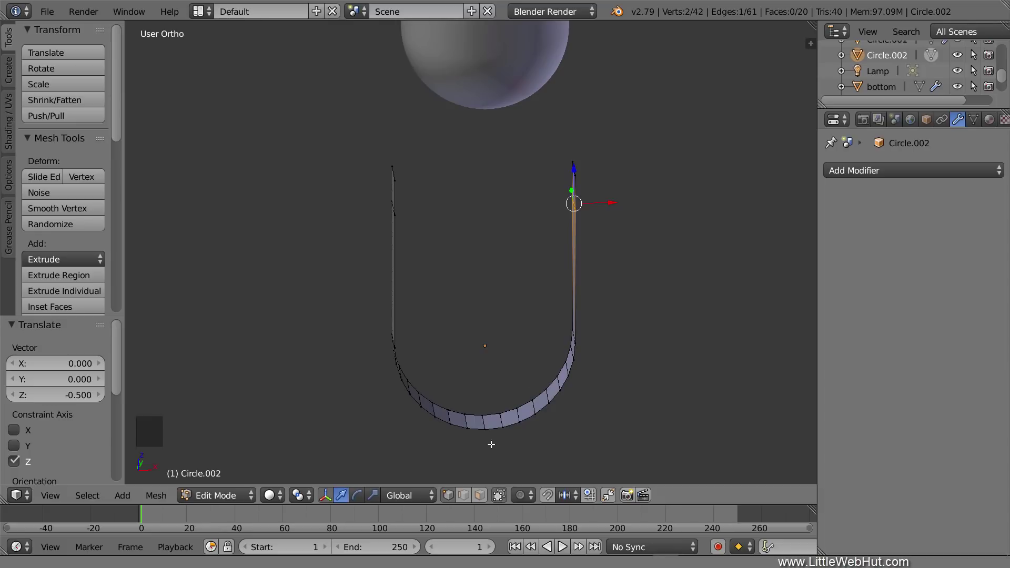
- Dissolve the extra edge loop with hidden selection enabled, then select the whole strip
click(467, 499)
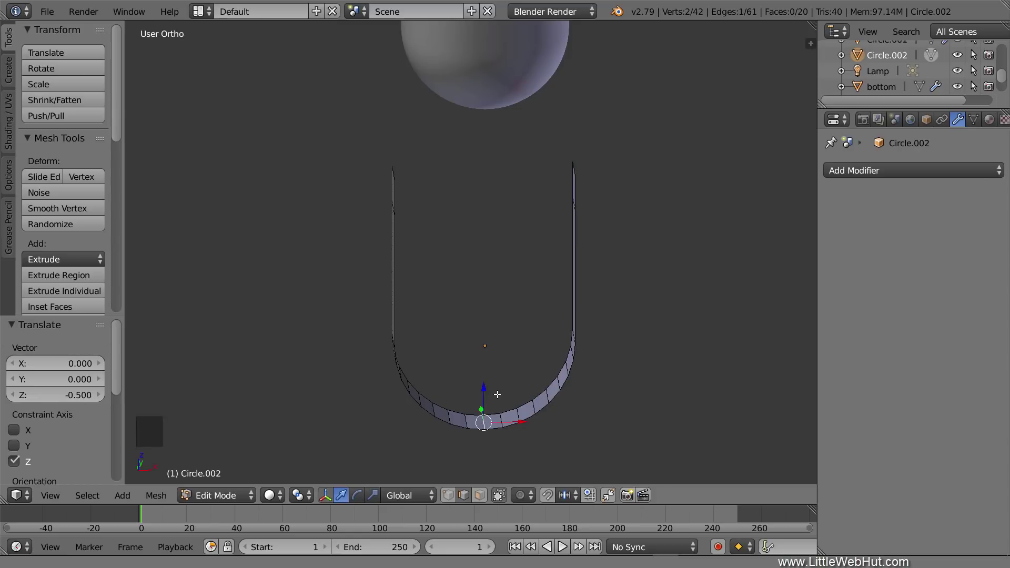
key(x)
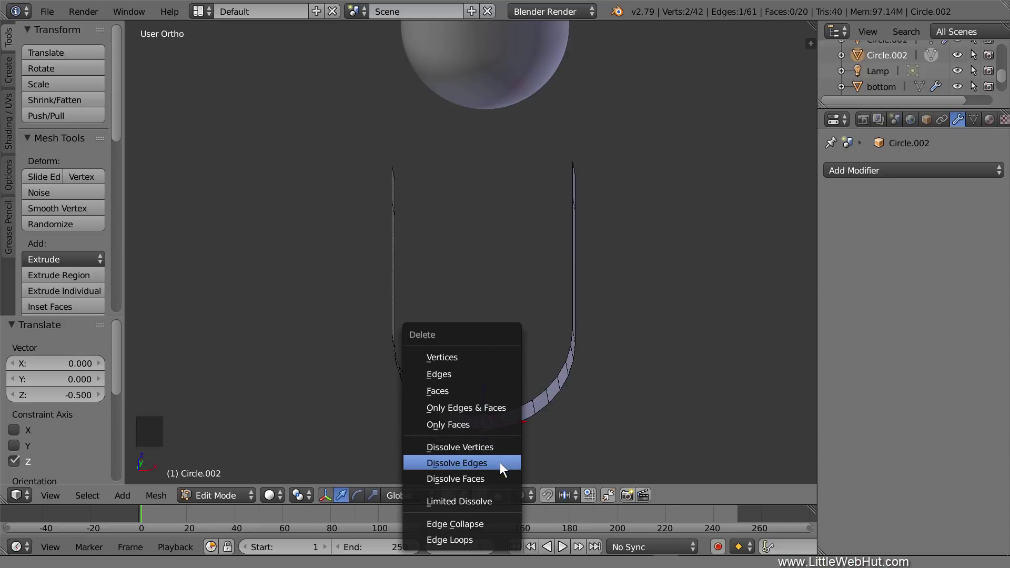
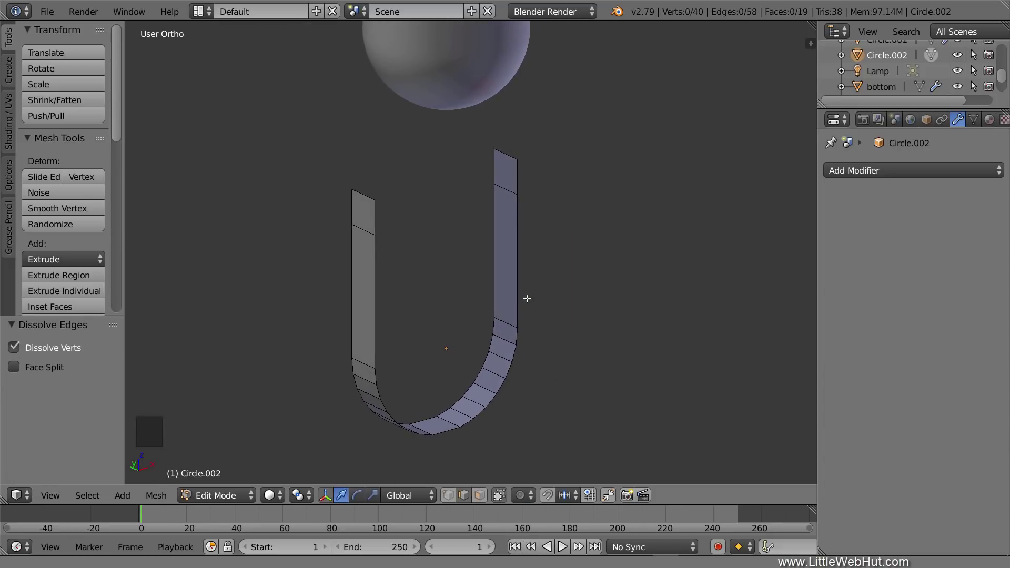
key(a)
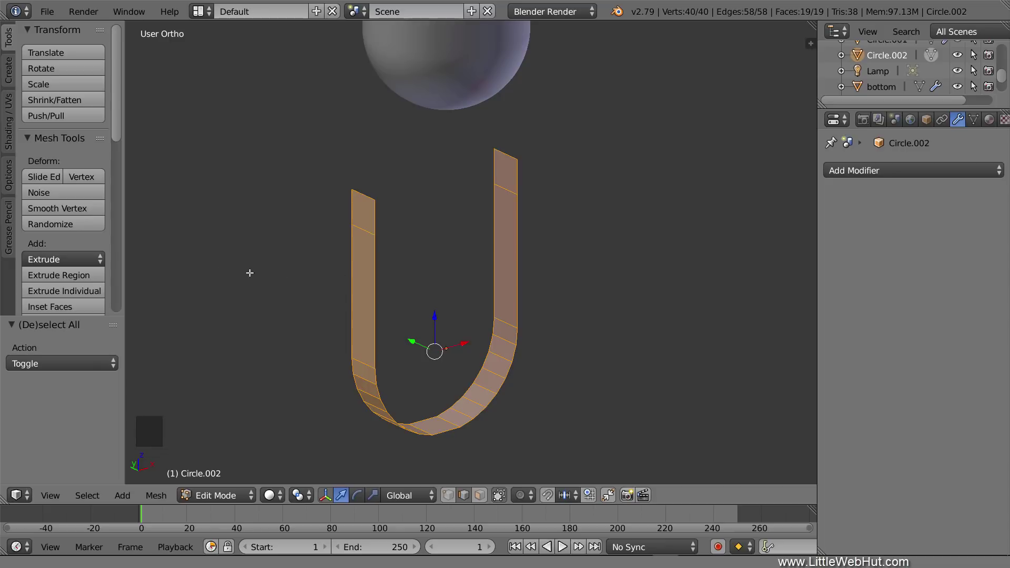
- Bring up the extrusion type choices for the selected U-shaped strip
click(92, 261)
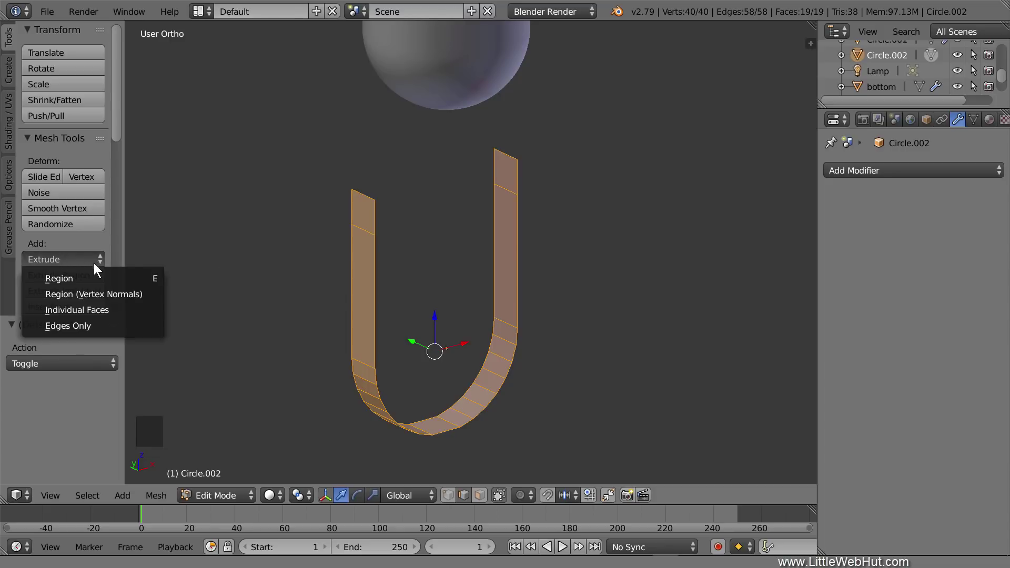
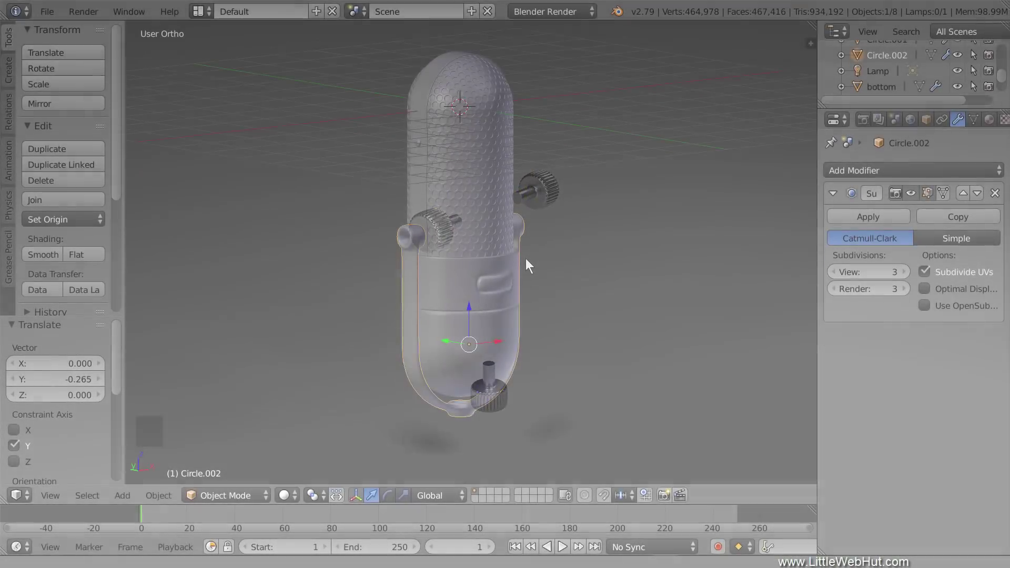
- Add a circle beside the microphone, rotated 90° on Y and scaled to 0.35, shown in local view
key(shift+s)
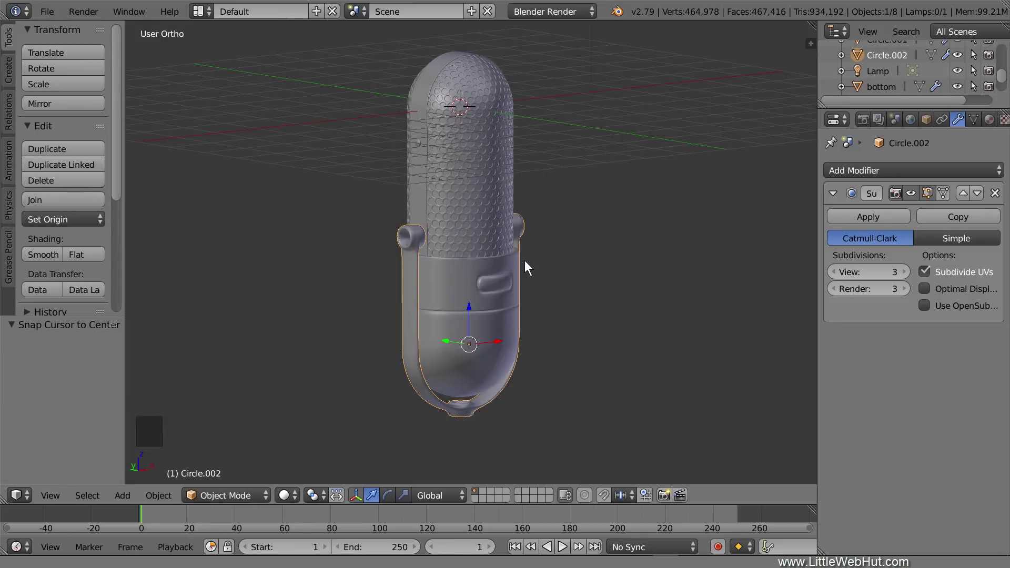
key(shift+a)
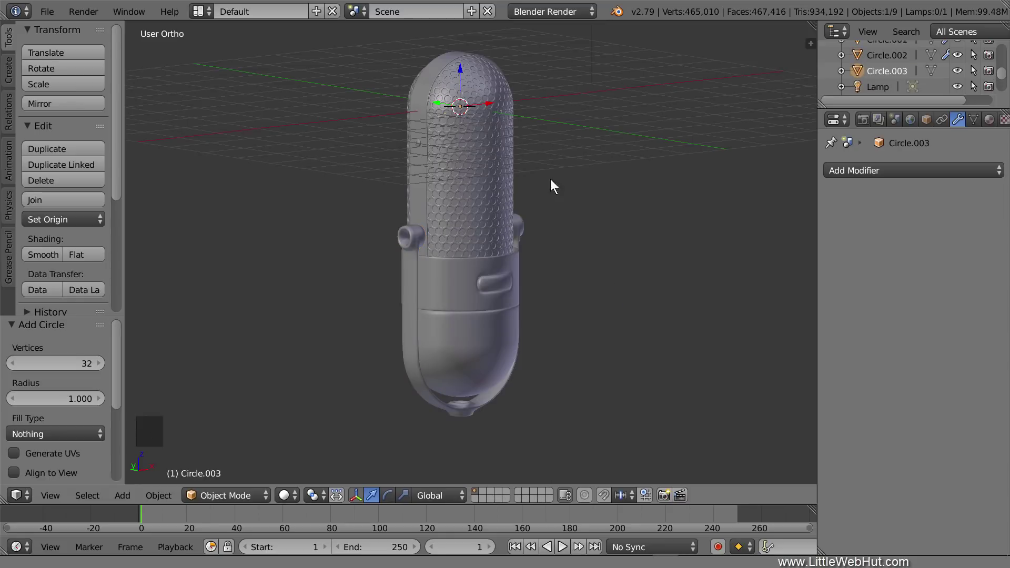
click(493, 106)
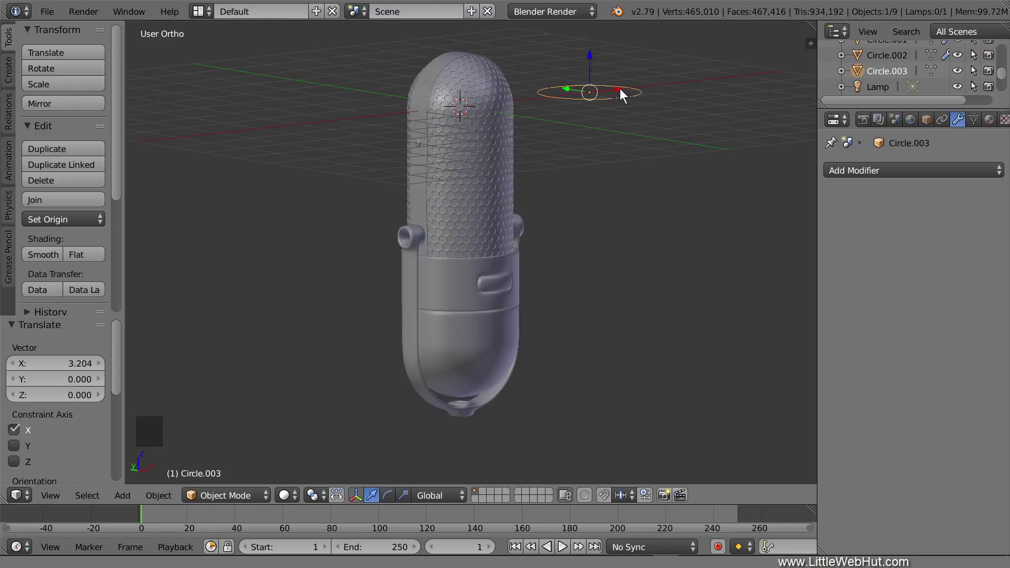
key(r)
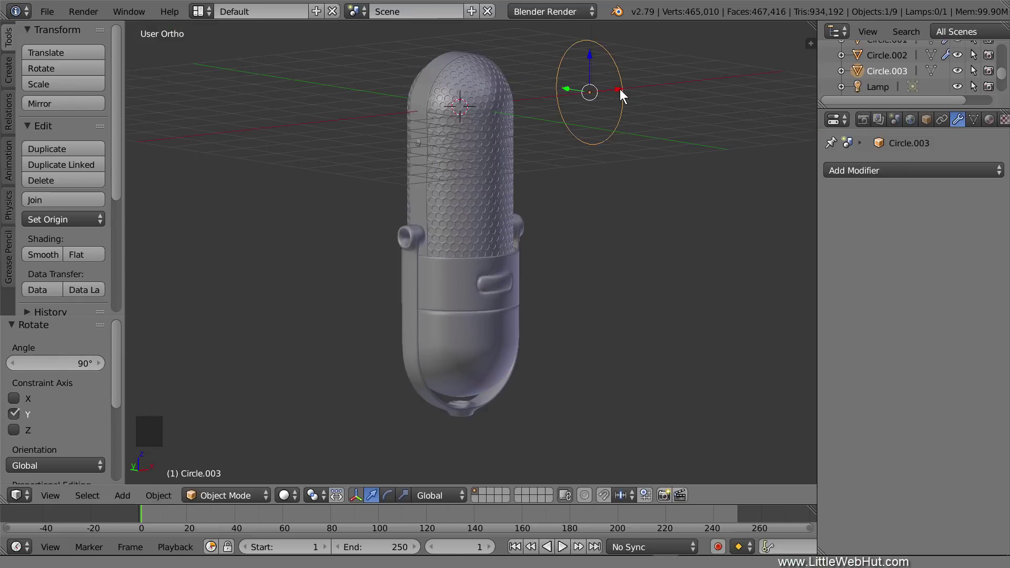
key(s)
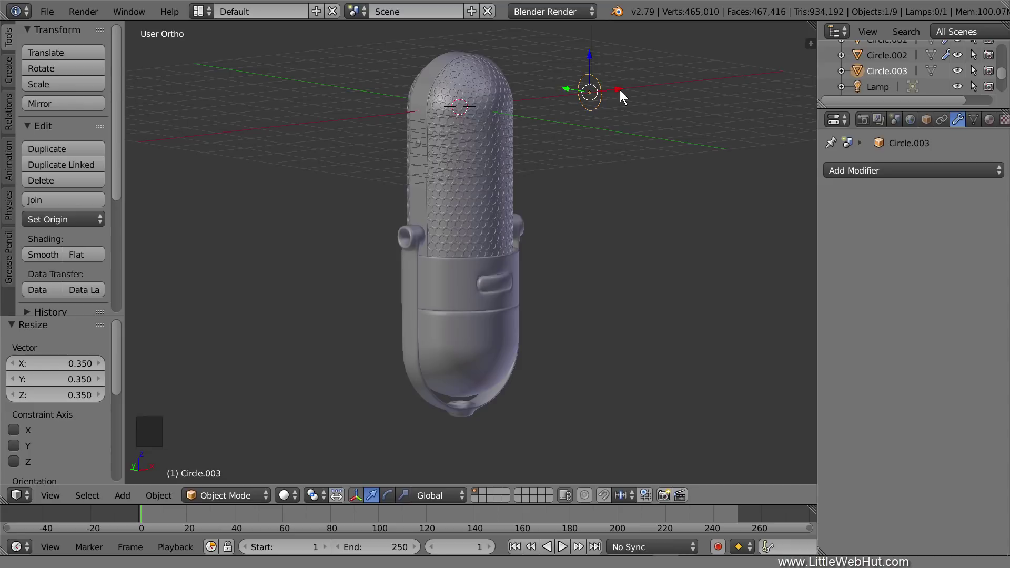
key(KP_Decimal)
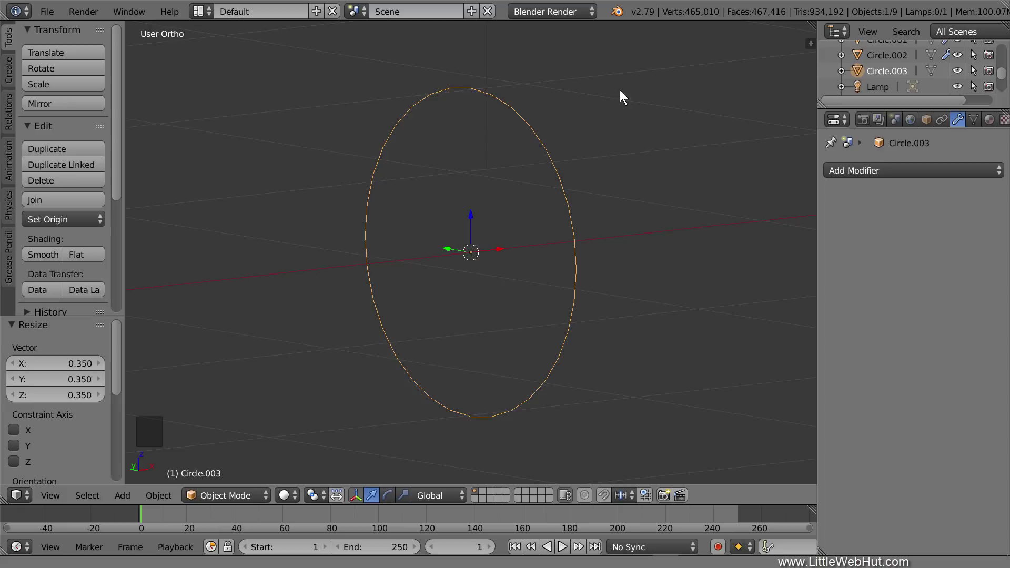
- Fill the circle's vertices with a single face and allow selecting hidden vertices through it
key(Tab)
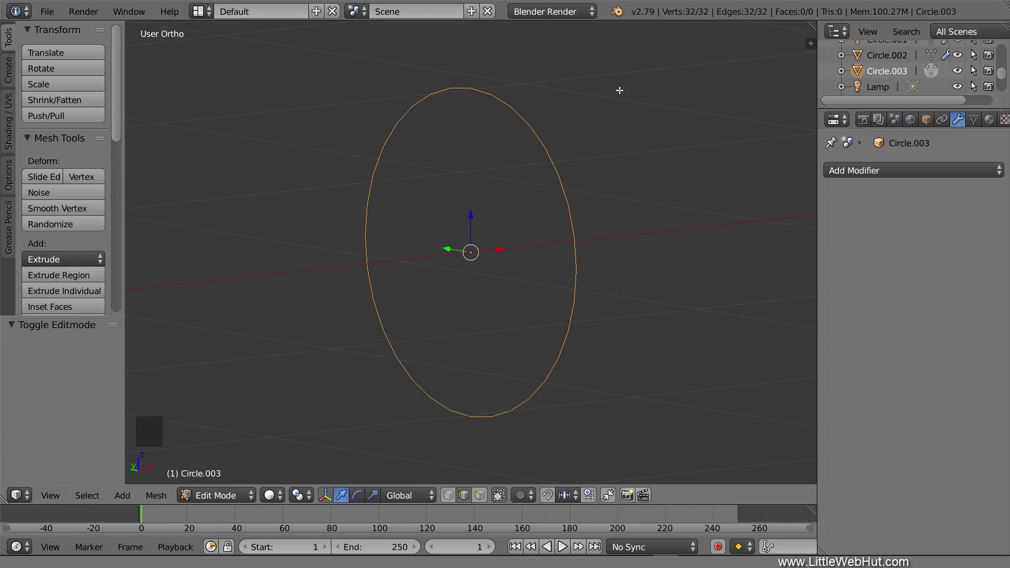
key(a)
key(a)
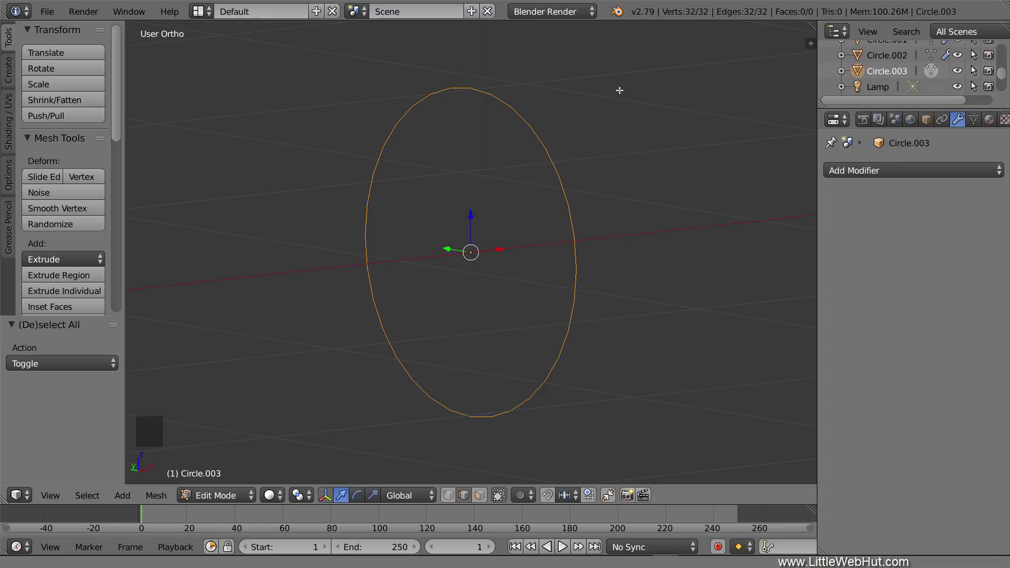
key(f)
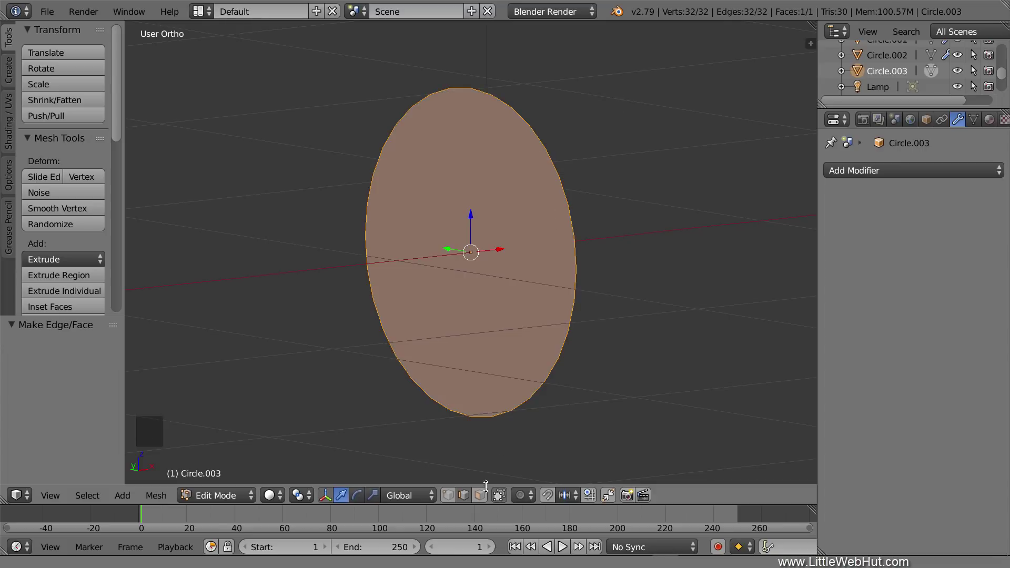
click(486, 500)
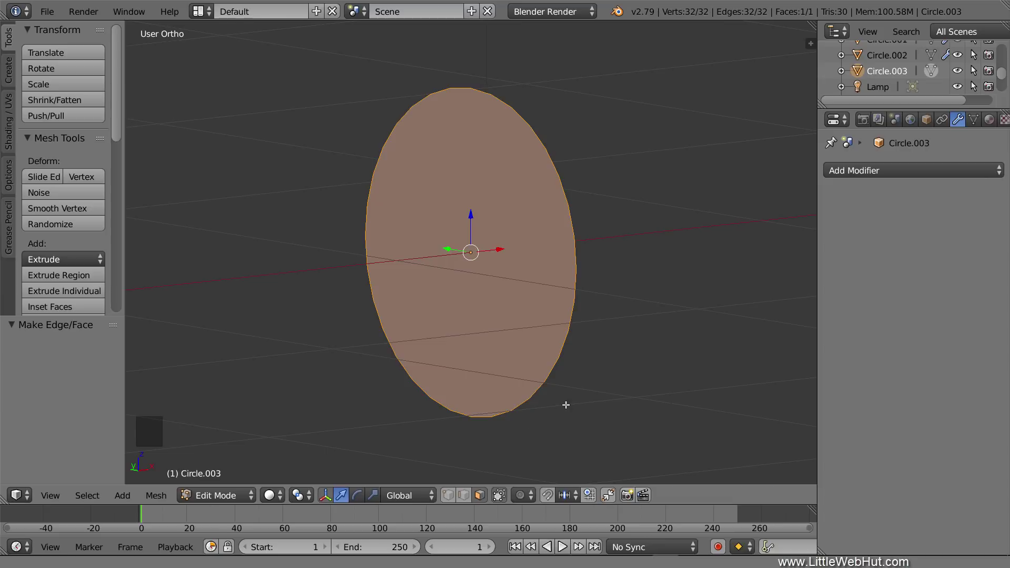
- Extrude the filled disc outward by 0.45 into a solid cylinder
key(e)
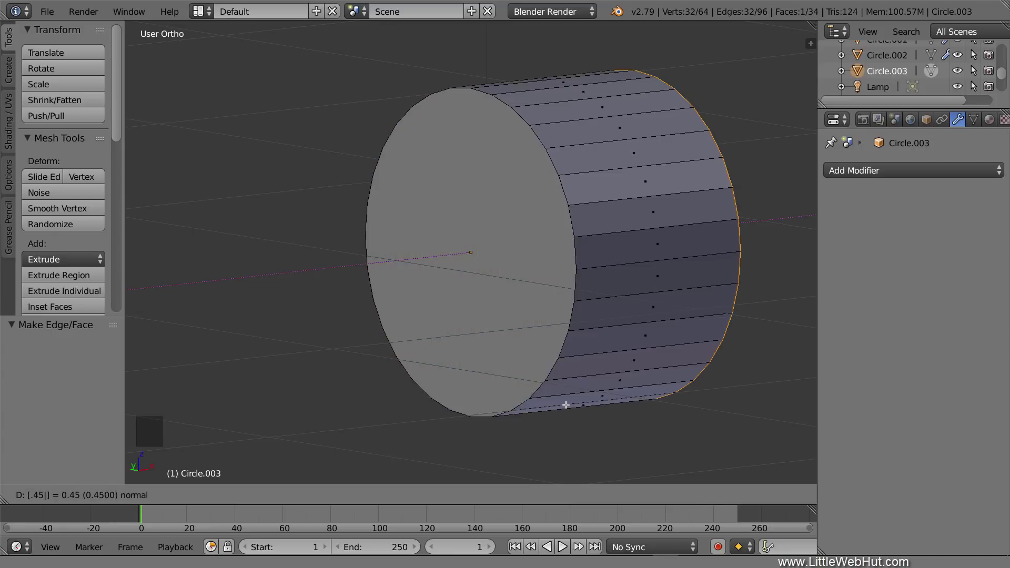
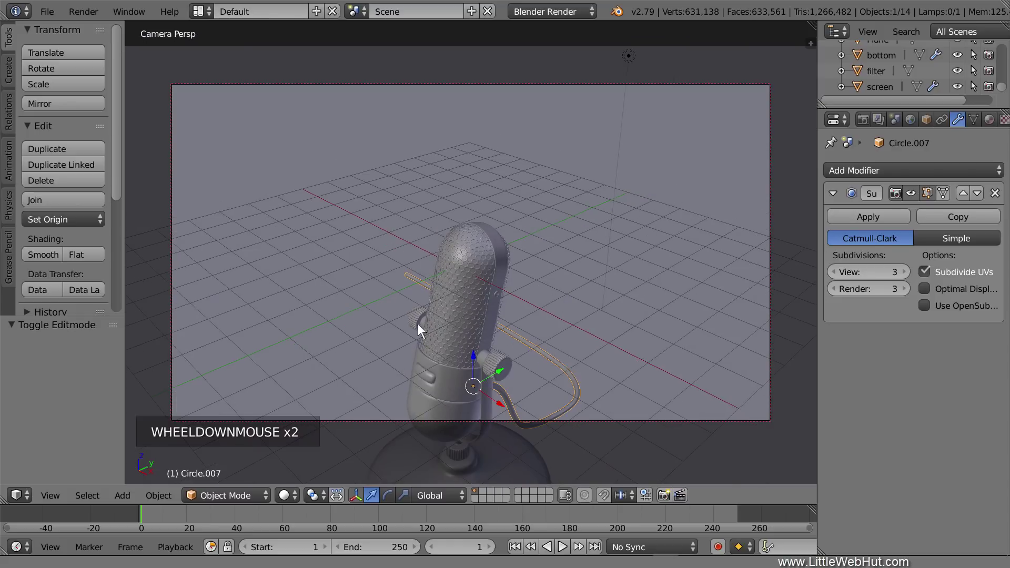
- Orbit the view to inspect the finished microphone, stand and cable from several angles
middle_click(409, 331)
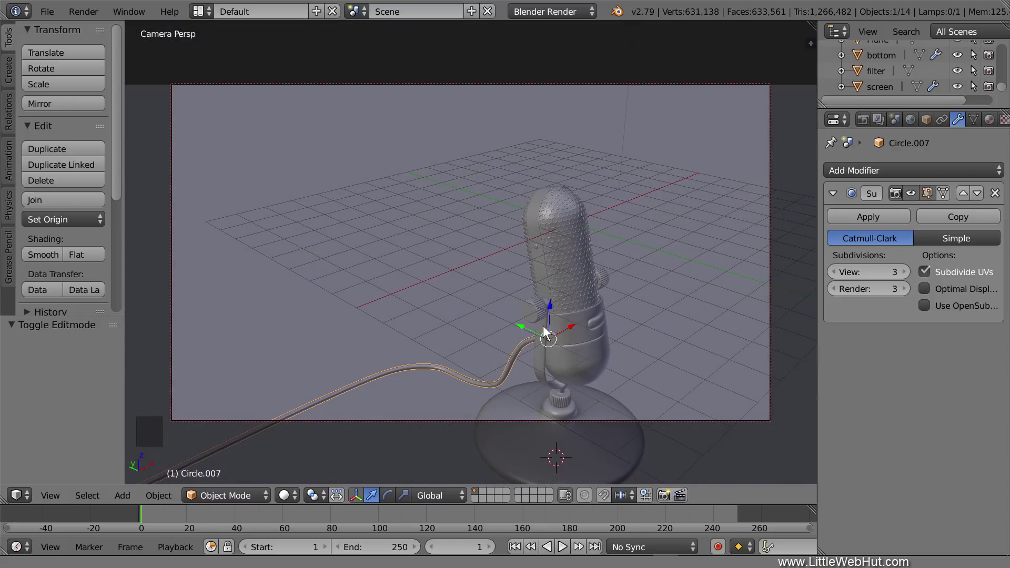
middle_click(601, 351)
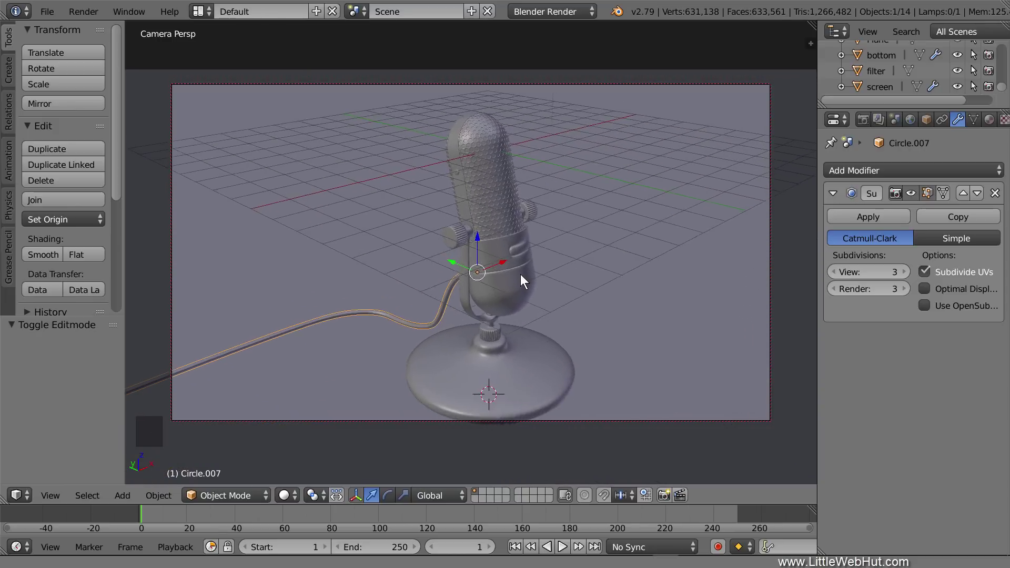
middle_click(518, 263)
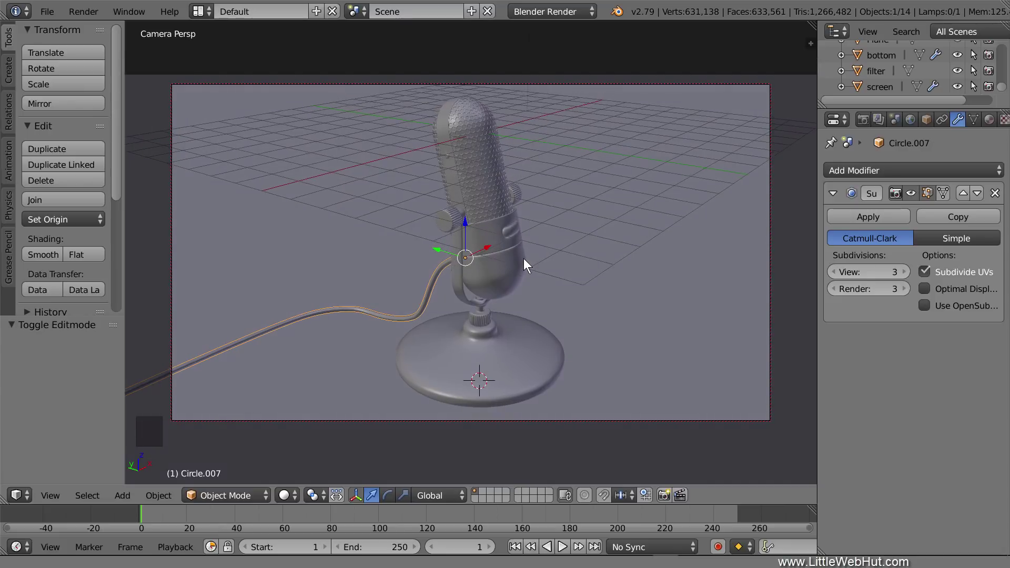
middle_click(550, 264)
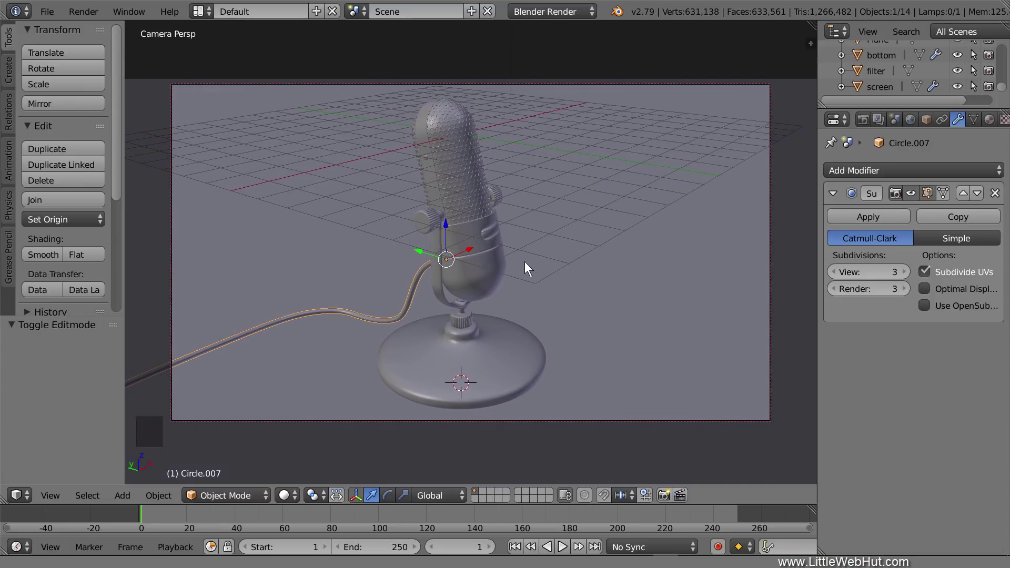
- Select the Lamp, show its light data and switch the render engine to Cycles
click(1005, 88)
click(888, 58)
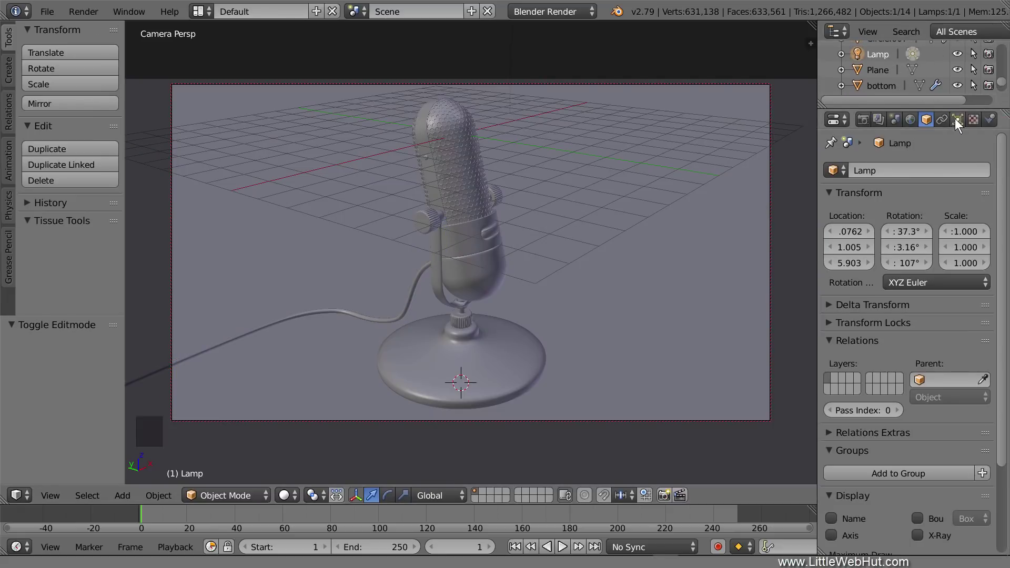
click(960, 122)
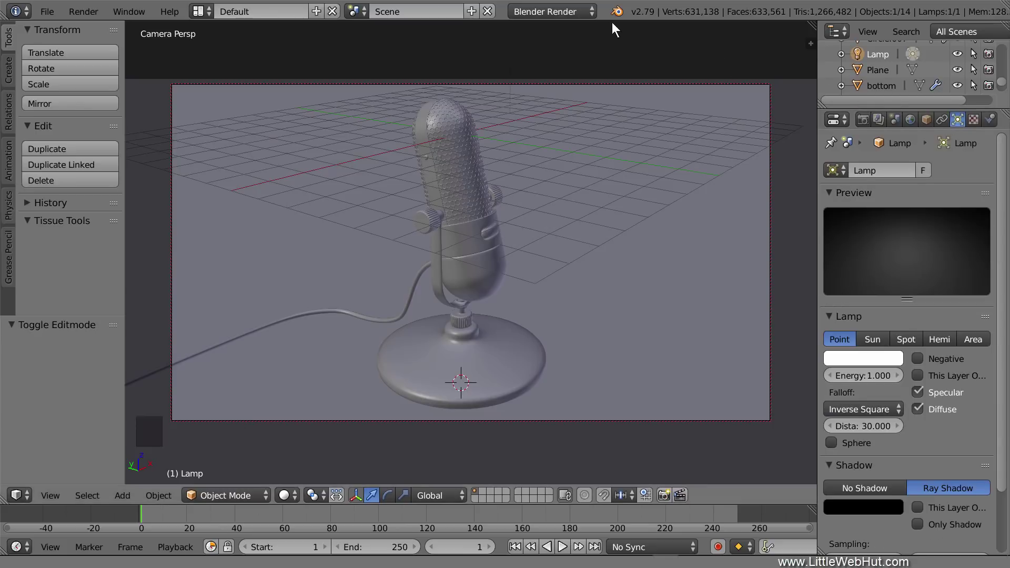
click(590, 16)
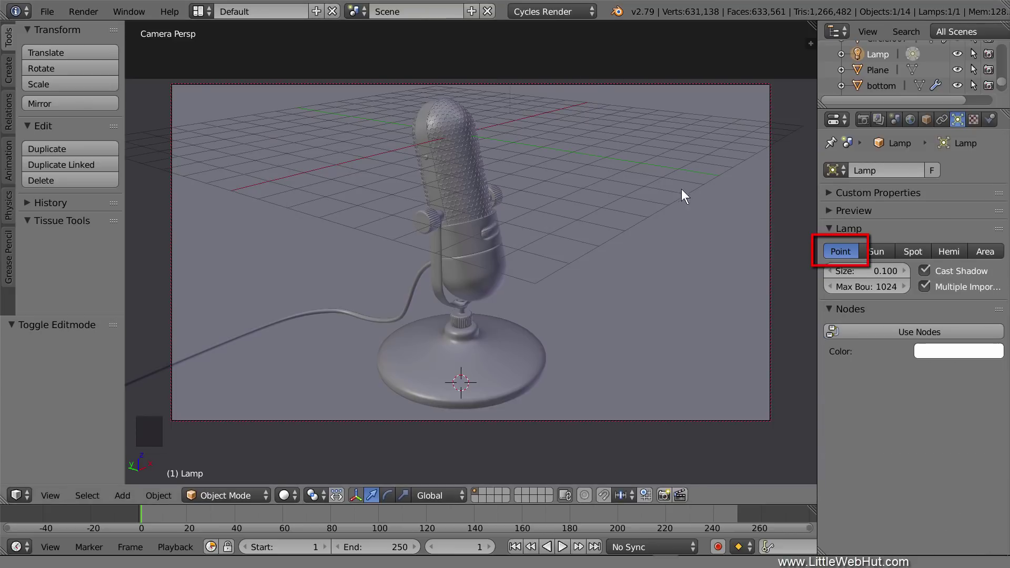
- Make the lamp a point light of size 3 with node emission strength 10000
click(878, 275)
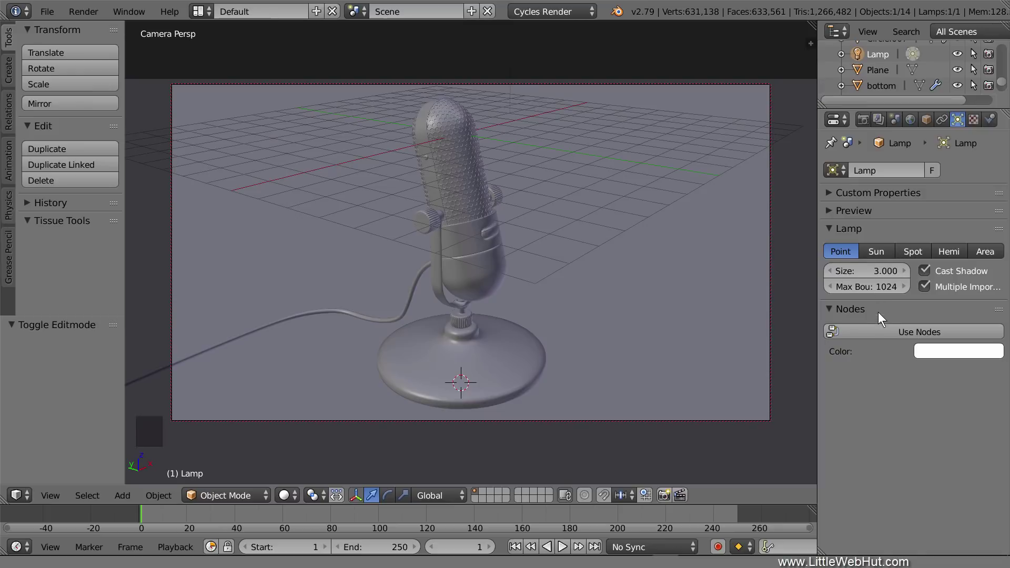
click(884, 334)
click(945, 385)
key(KP_0)
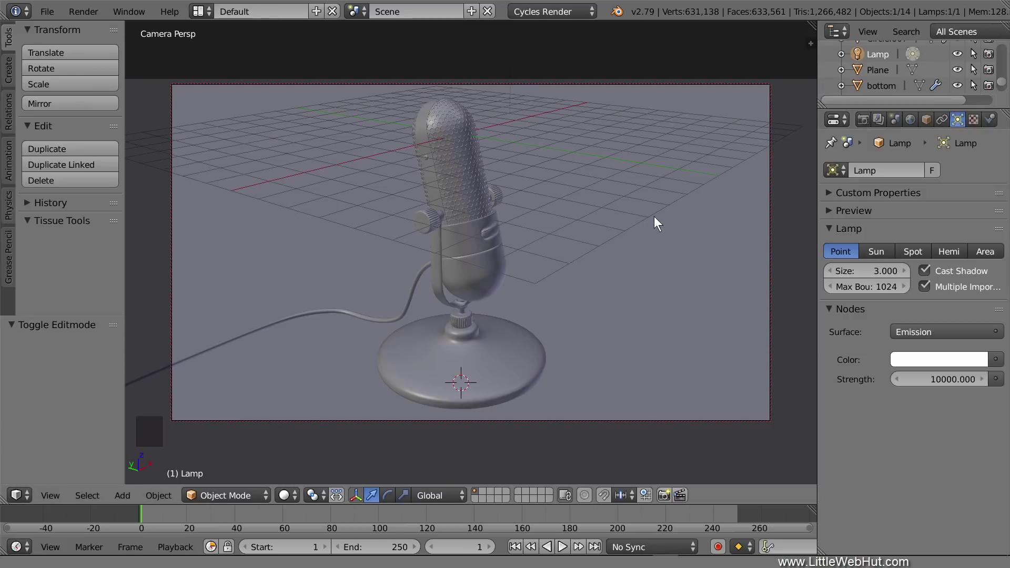
- From top view, move the lamp to the microphone's left
key(KP_7)
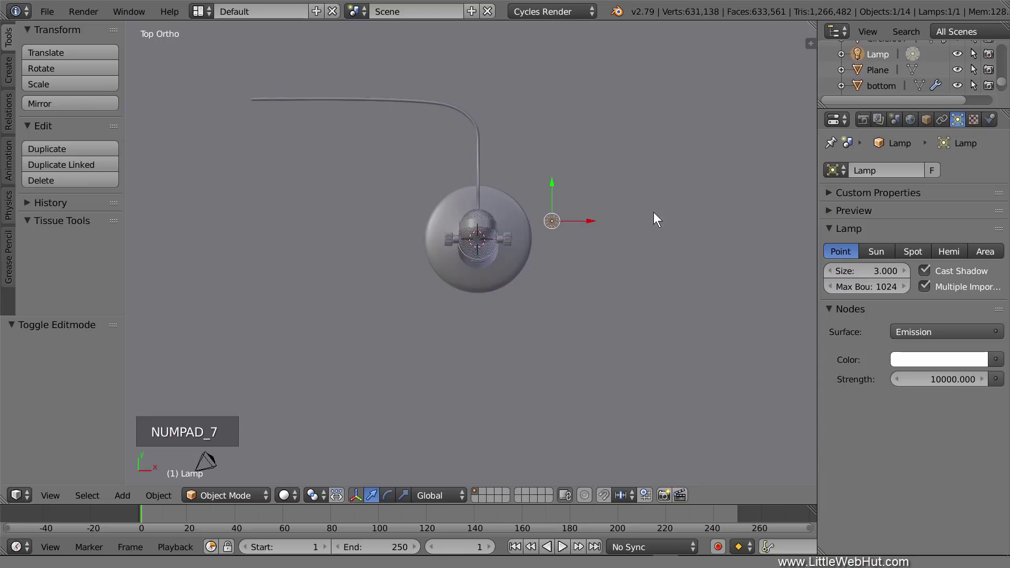
scroll(down, 3)
scroll(down, 3)
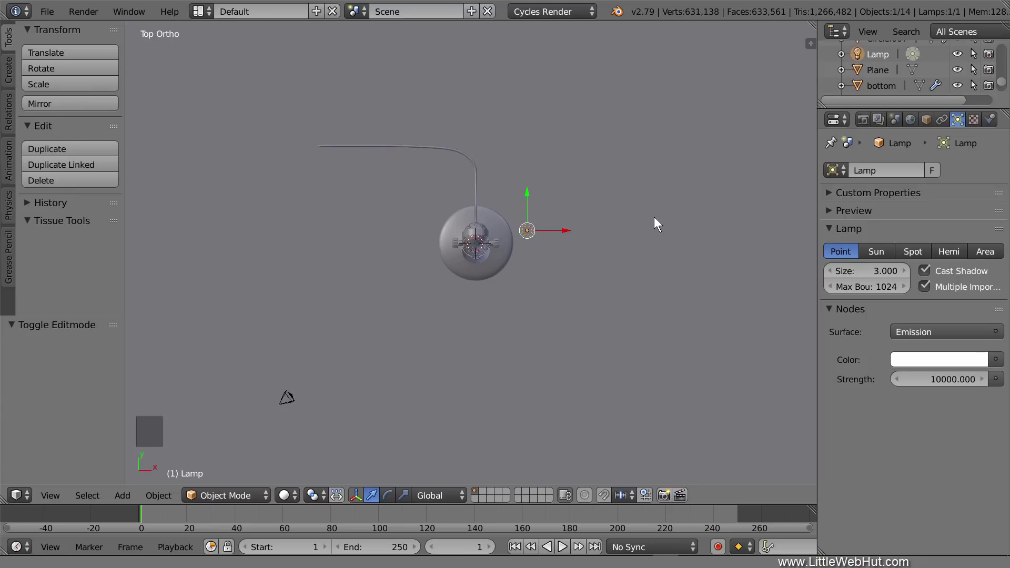
key(g)
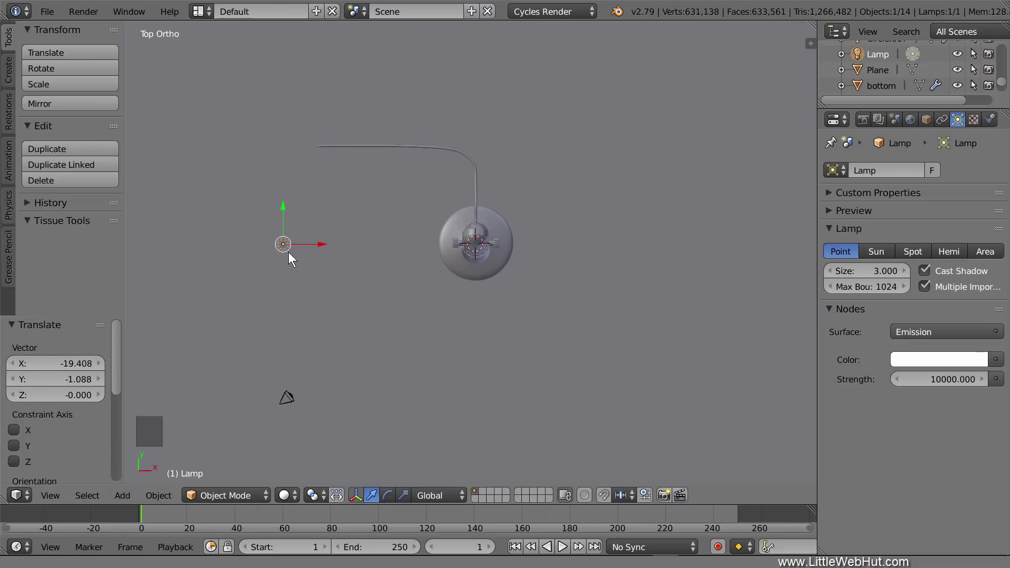
- Duplicate the lamp twice to flank the microphone and set Lamp.002 strength to 2000
key(shift+d)
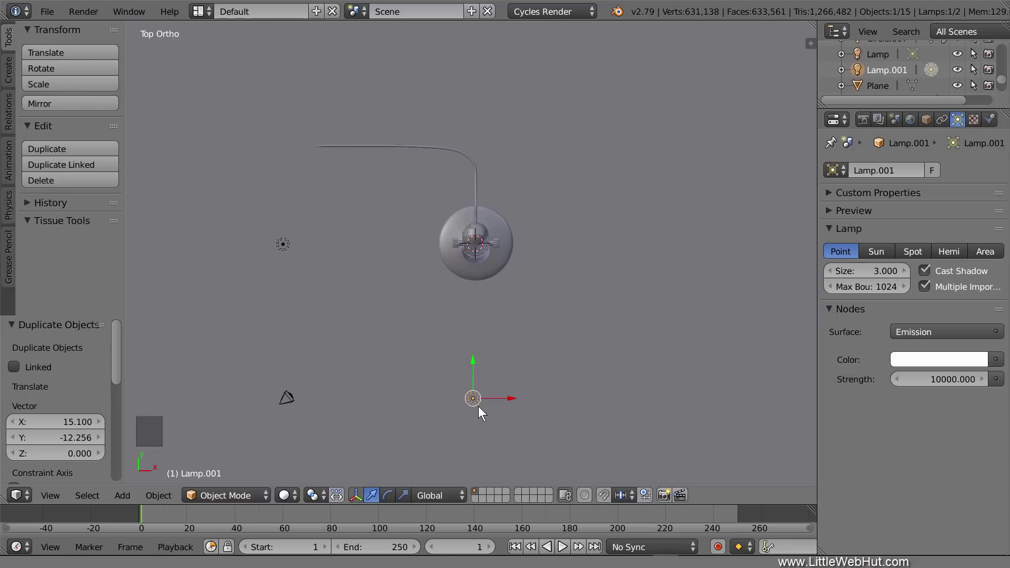
key(shift+d)
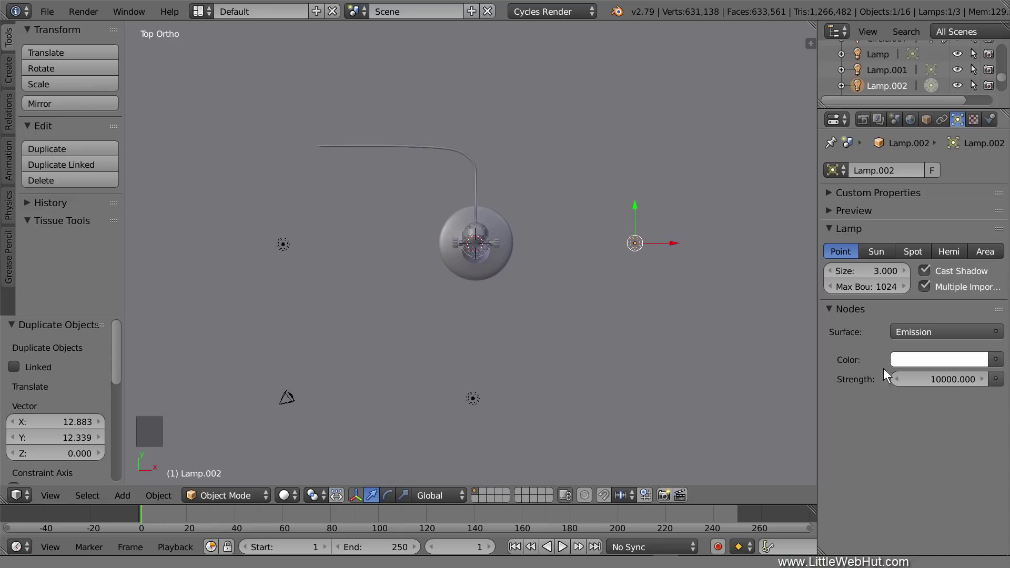
click(944, 380)
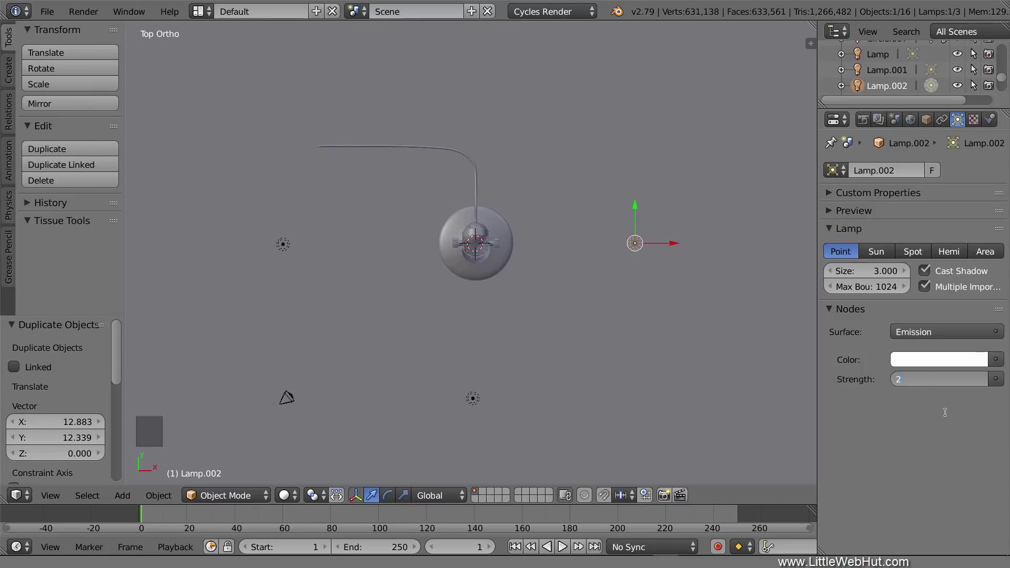
key(KP_0)
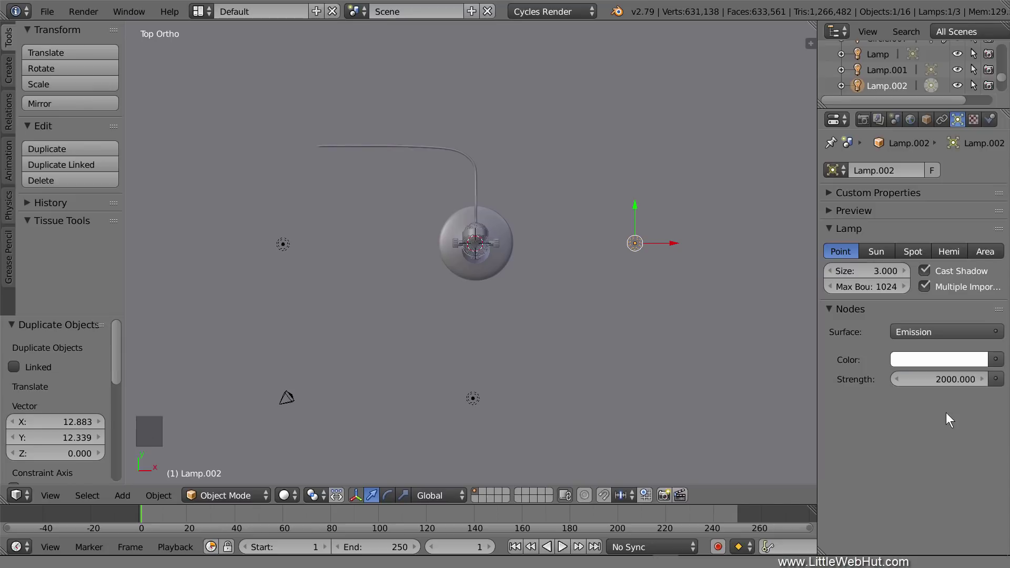
- Select the ground plane and add a new material to it
scroll(up, 3)
scroll(up, 3)
middle_click(507, 383)
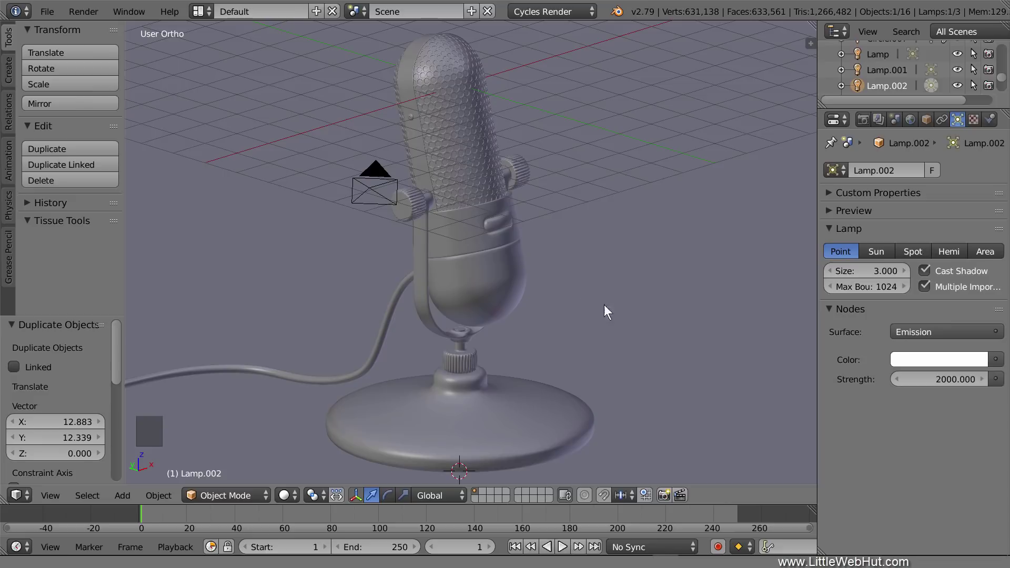
right_click(642, 322)
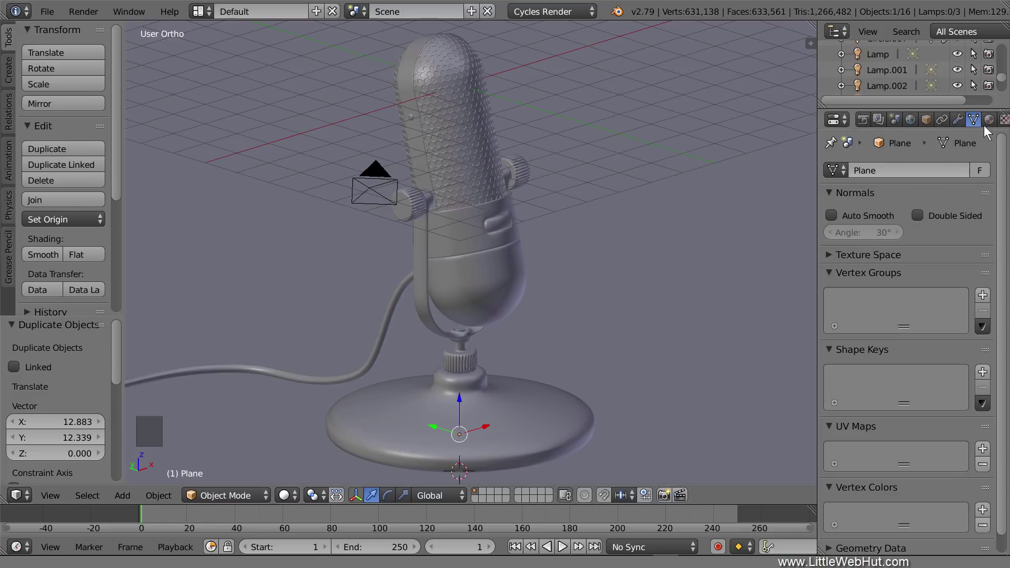
click(994, 122)
click(929, 225)
- Give the plane a Principled BSDF surface with white base colour and roughness 1
click(960, 306)
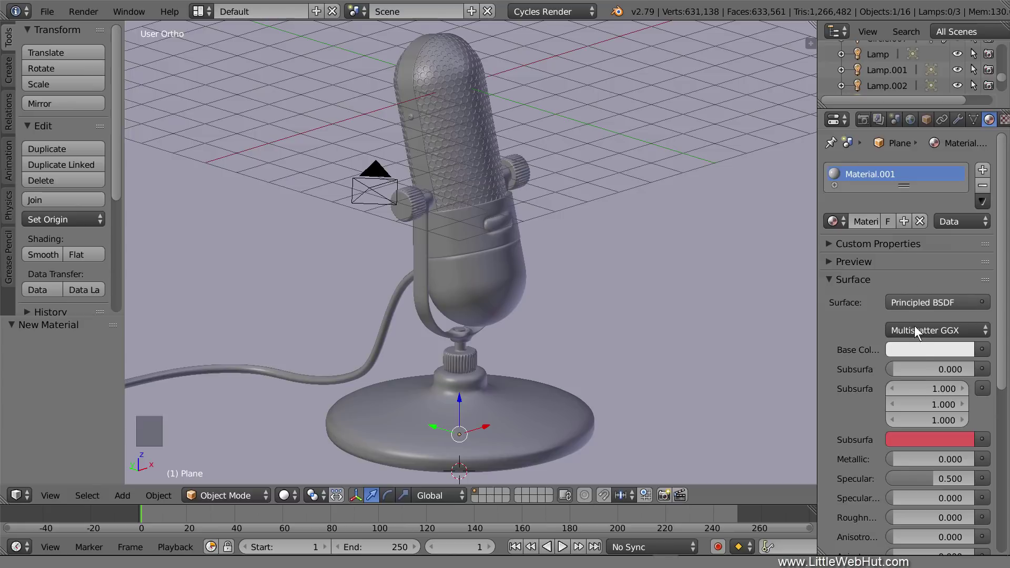
click(923, 355)
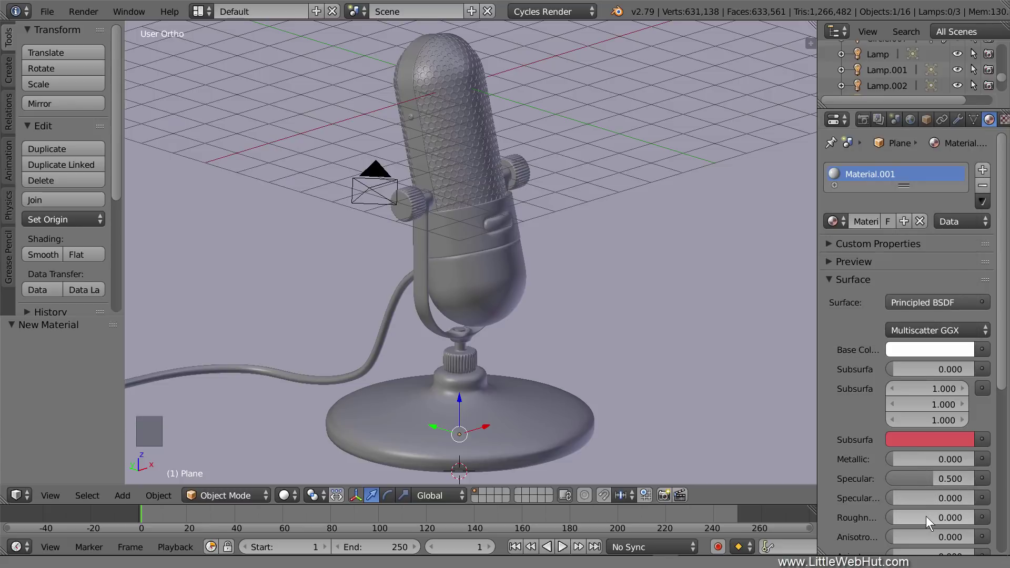
click(931, 520)
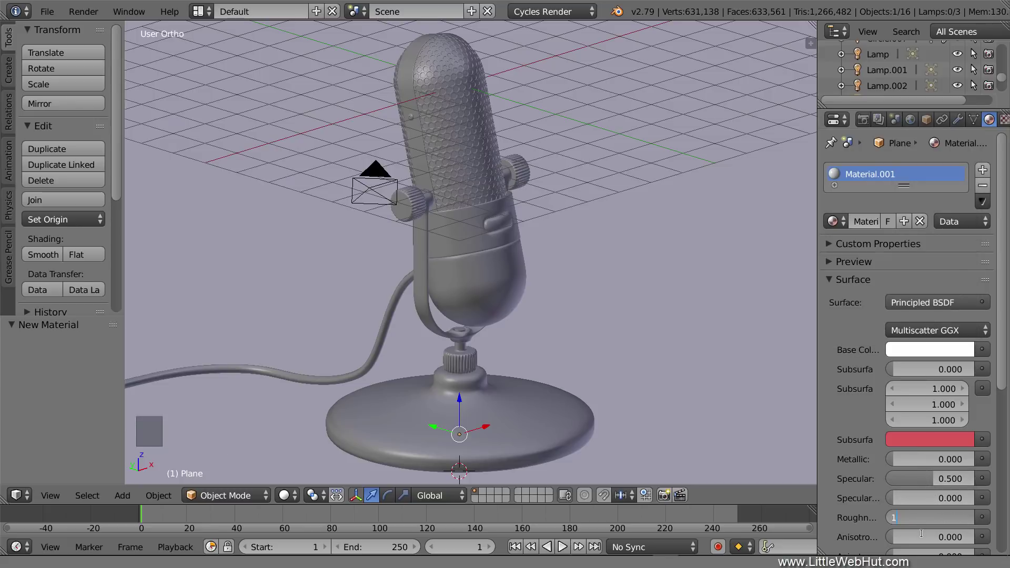
- Give the left knob a new Principled BSDF material with grey 9B9B9B base colour
right_click(418, 204)
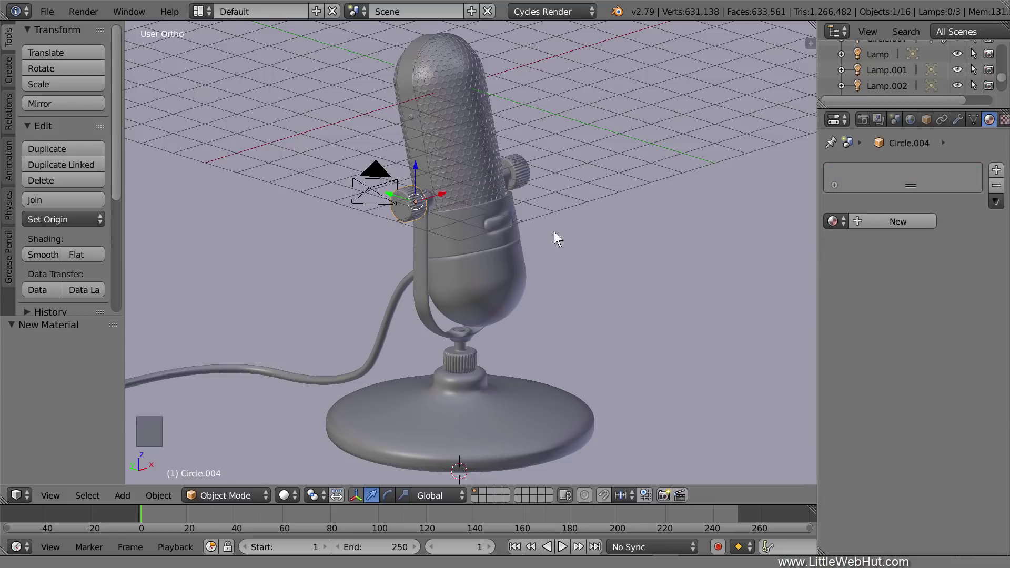
click(915, 220)
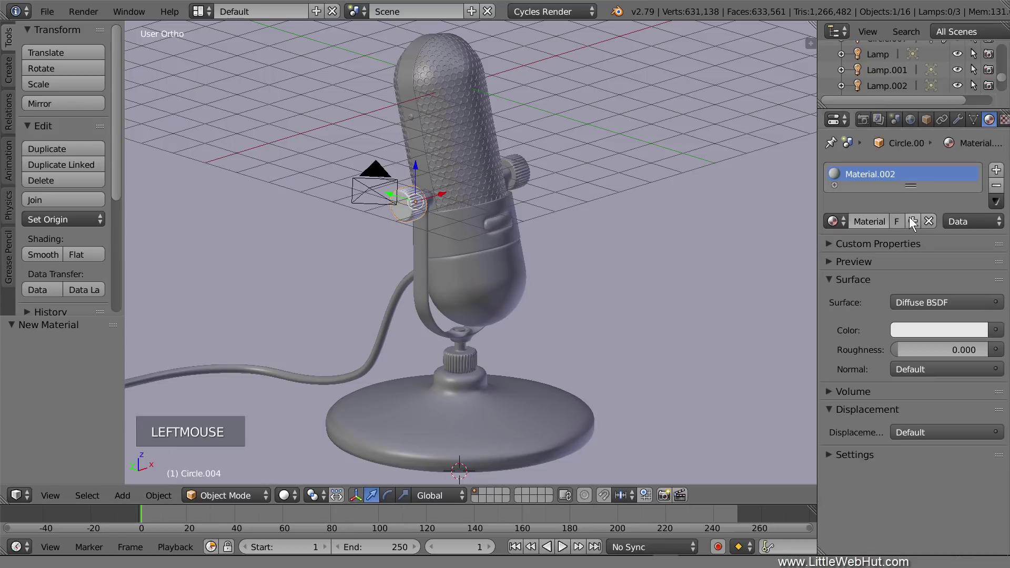
click(956, 308)
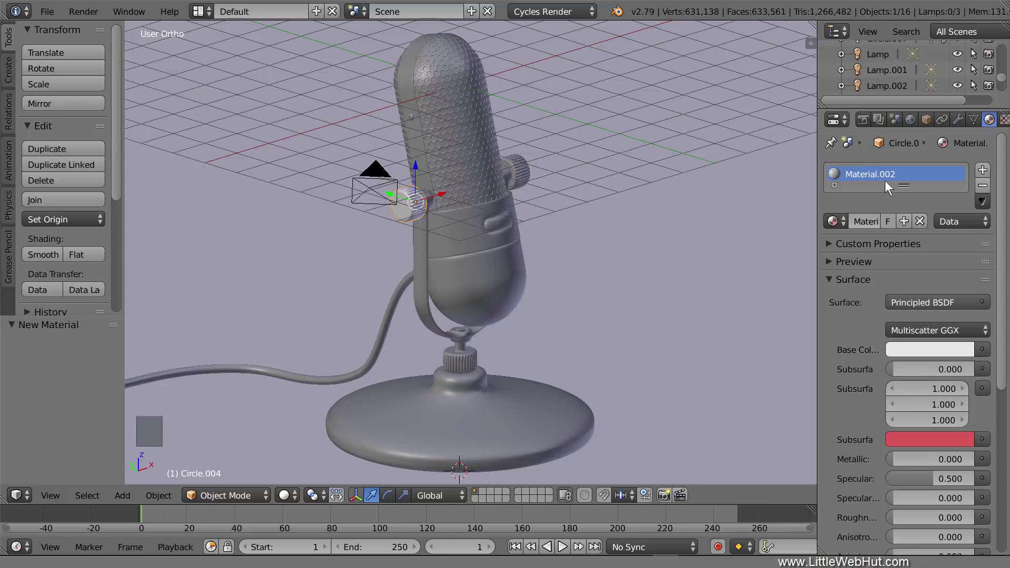
click(933, 356)
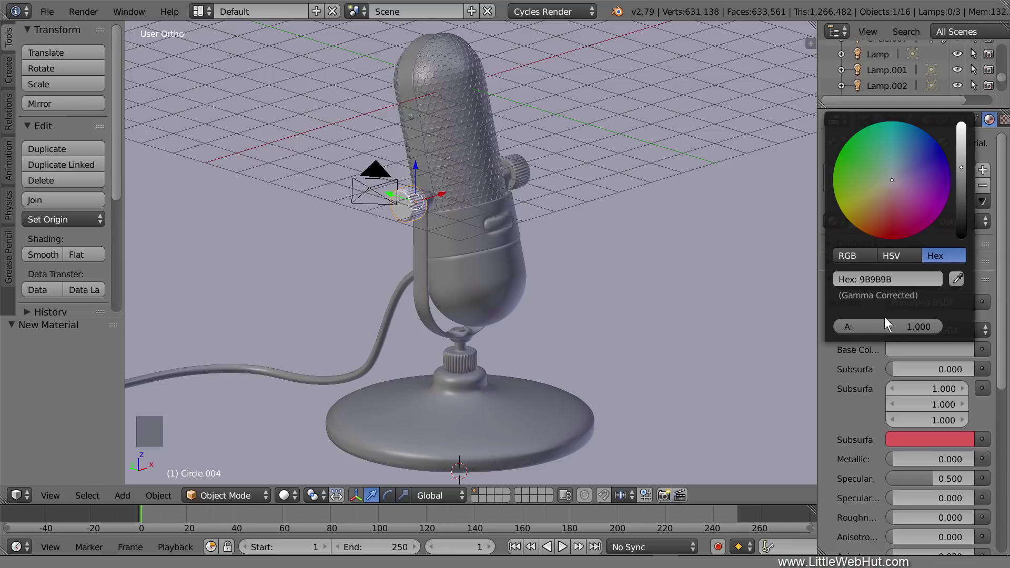
- Set the material to metallic 1, roughness 0.3 and rename it metal
click(922, 462)
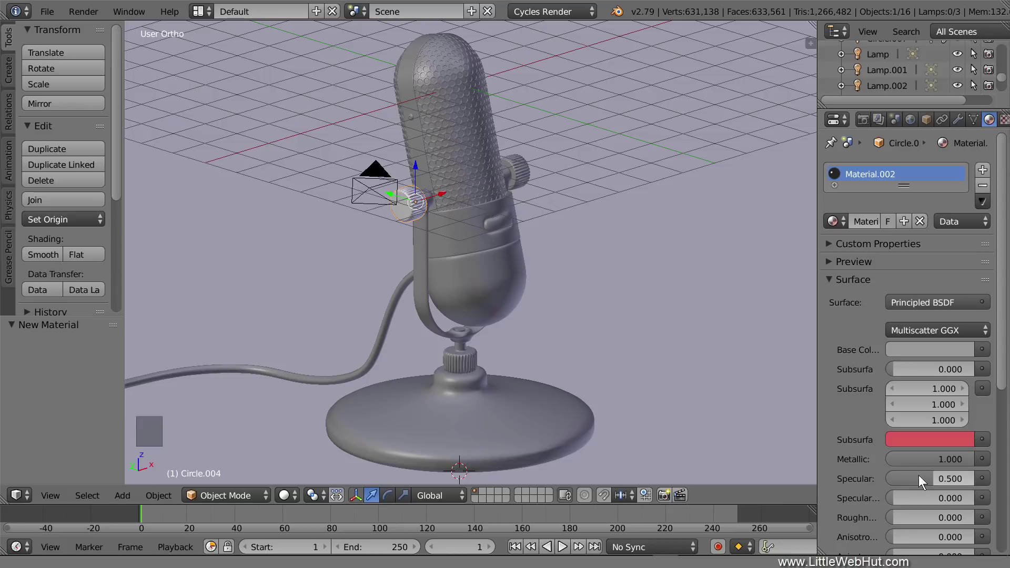
click(928, 521)
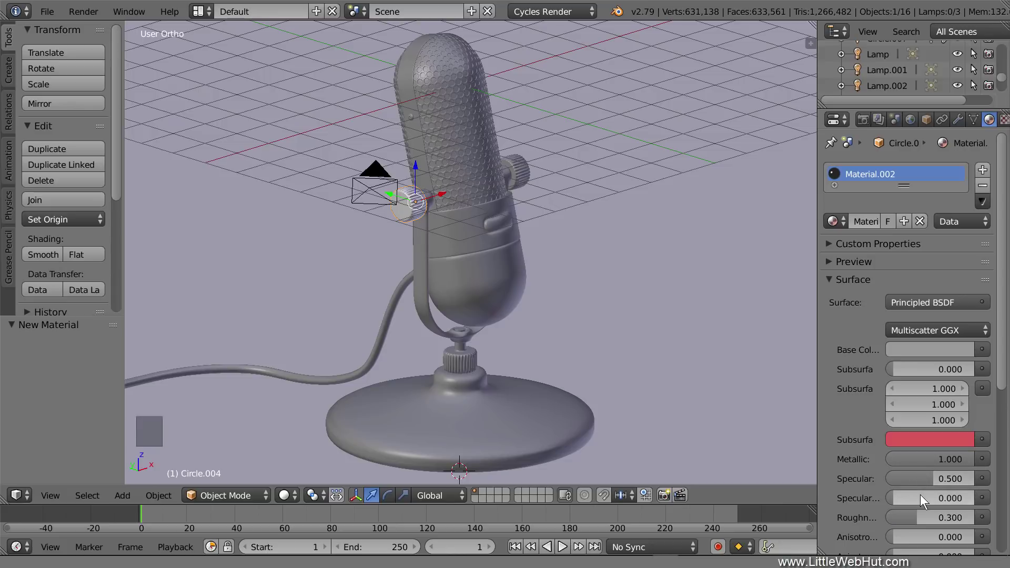
double_click(865, 175)
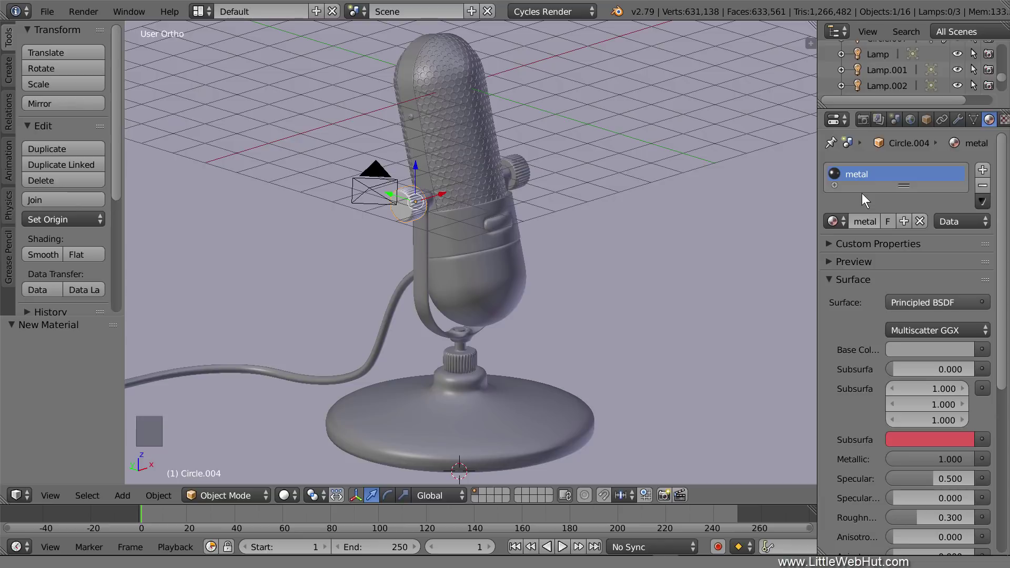
- Preview the metal in a rendered viewport, then return to Solid shading
click(294, 493)
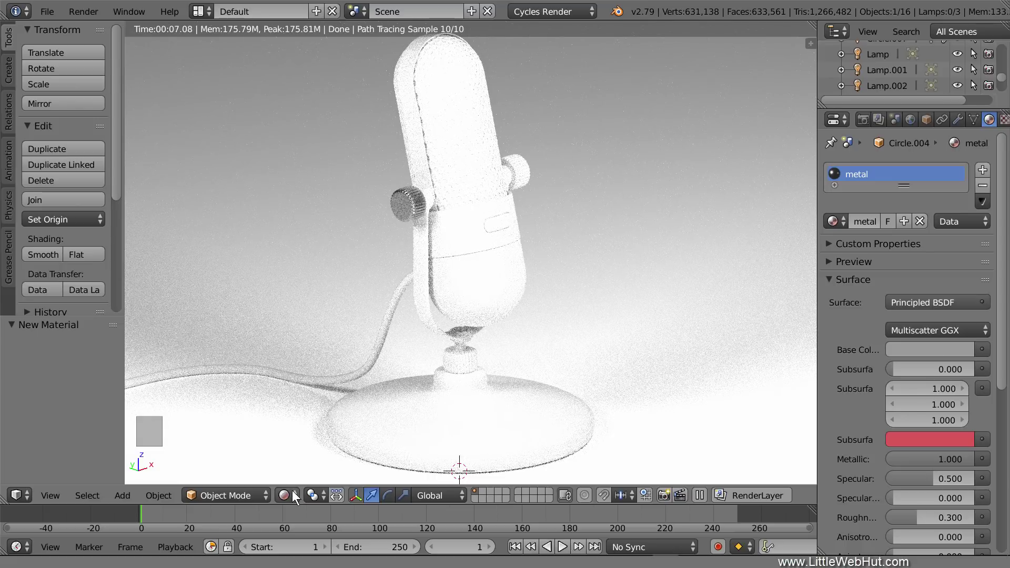
click(297, 498)
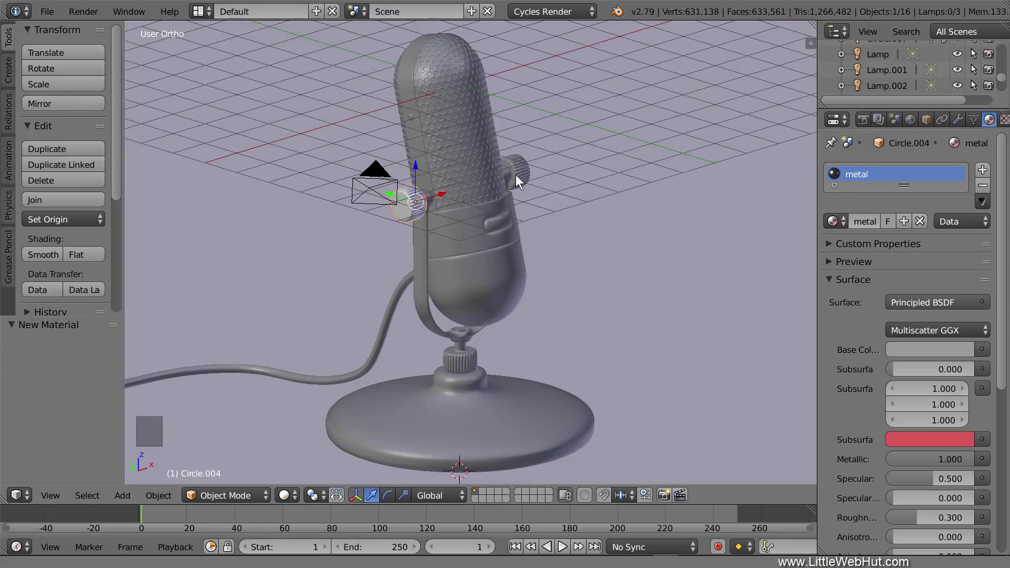
- Assign the metal material to the right knob and the microphone head shell
right_click(522, 169)
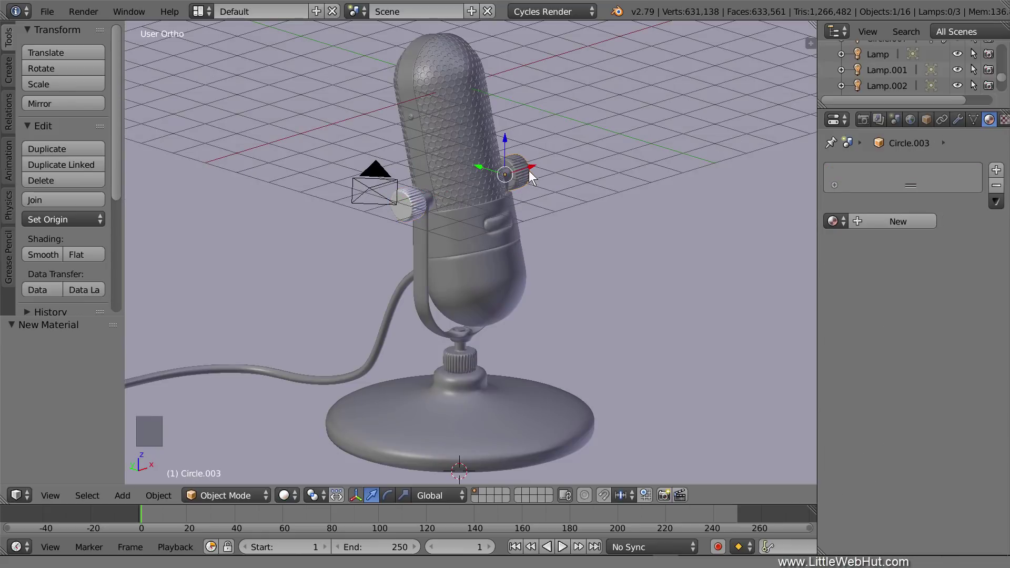
click(844, 223)
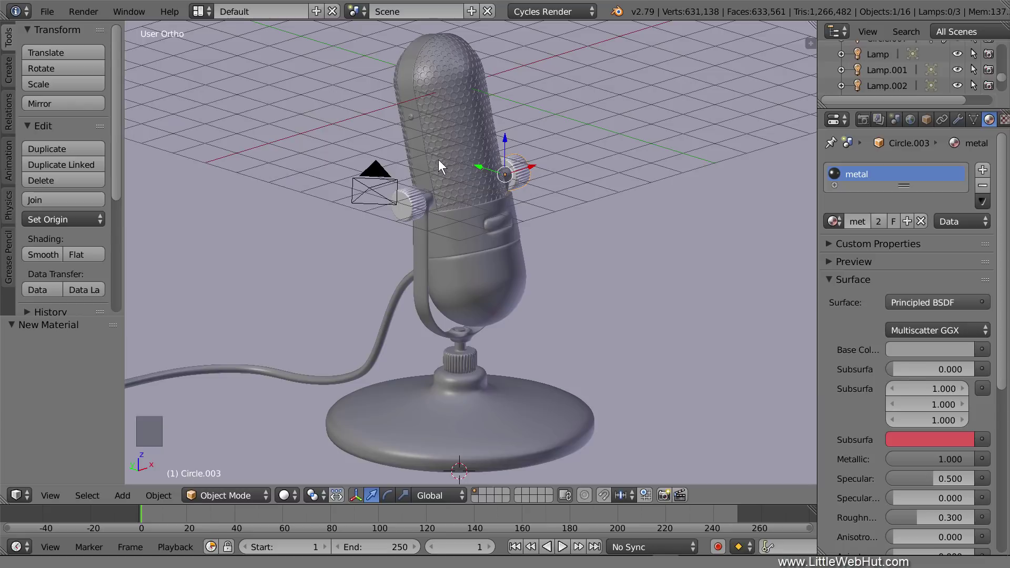
right_click(423, 154)
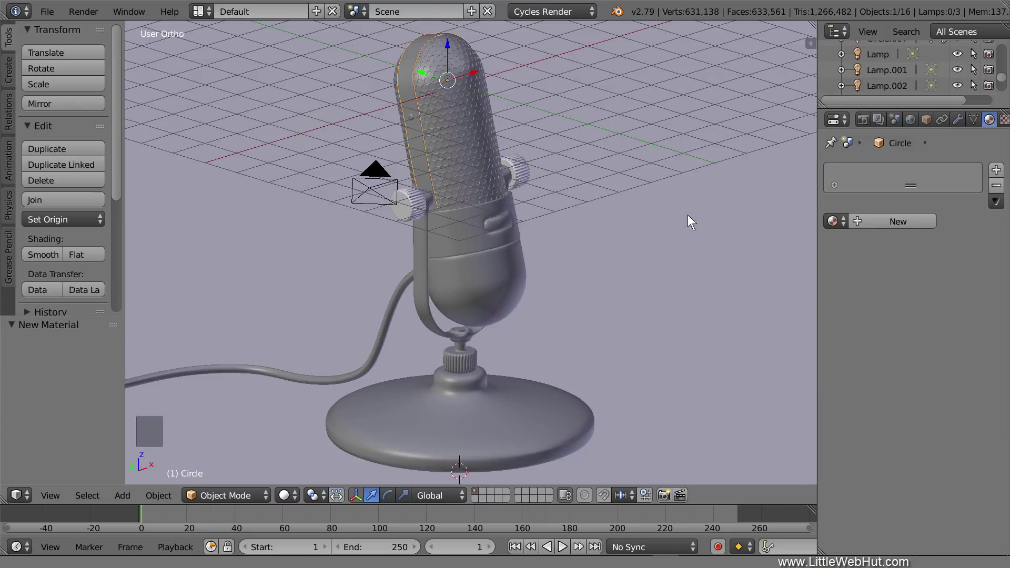
click(840, 220)
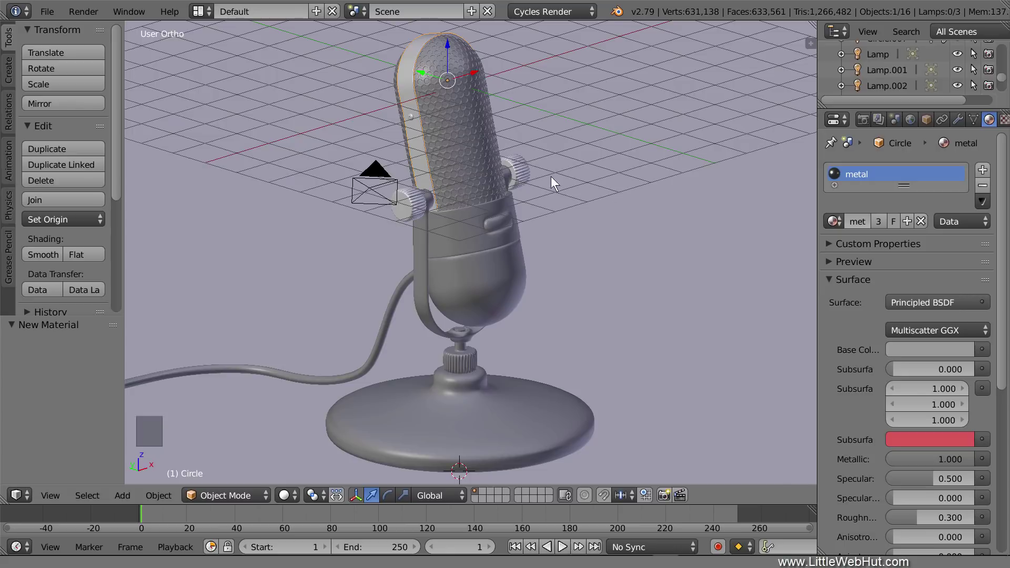
- Select the grille screen, lower body and holding arm to give them the metal material
right_click(468, 143)
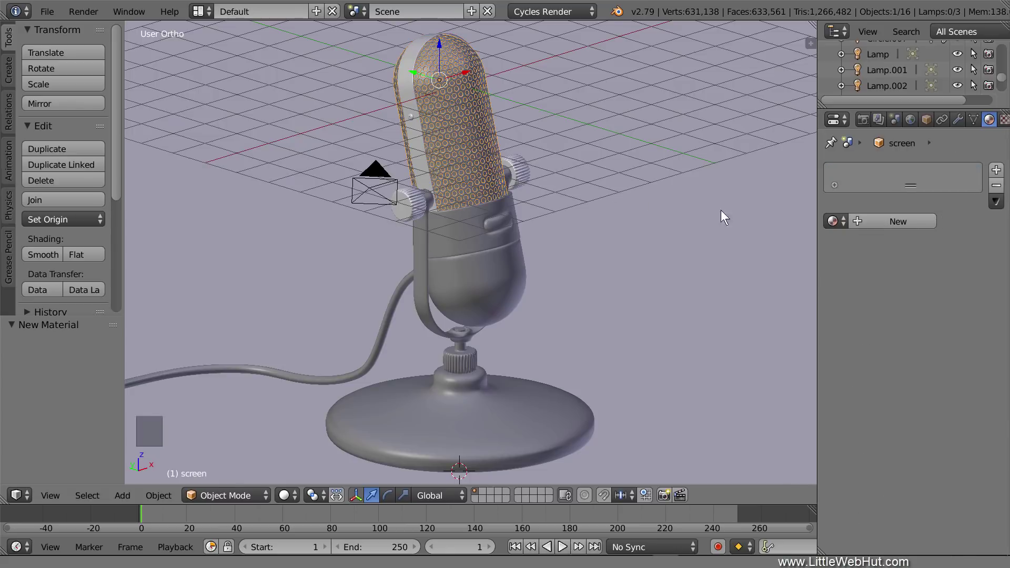
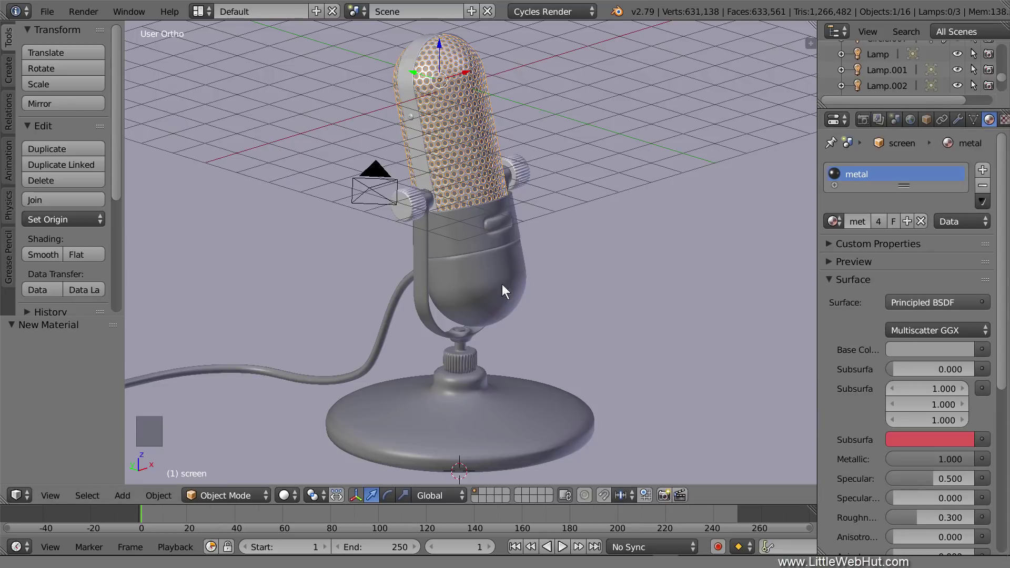
right_click(482, 277)
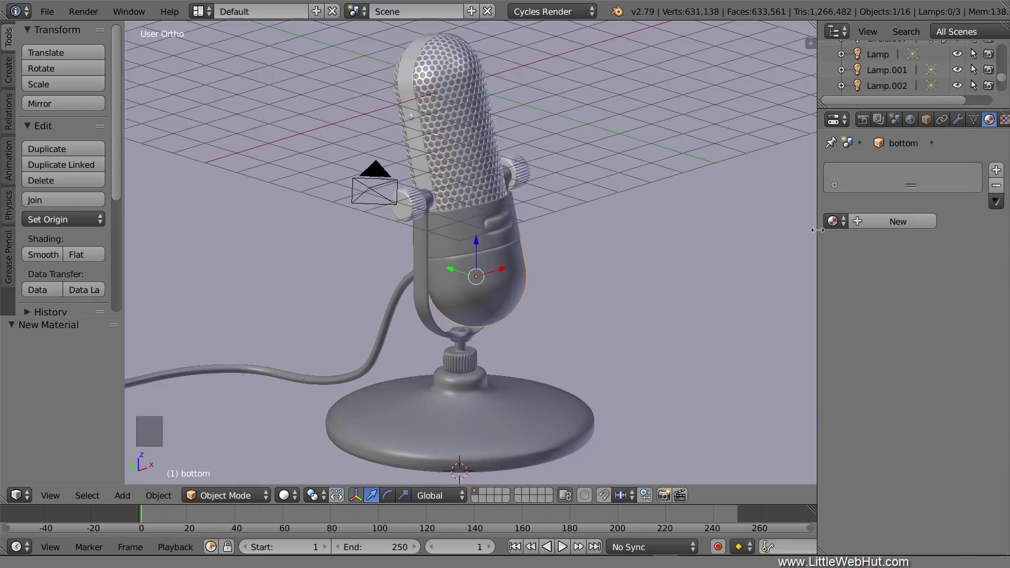
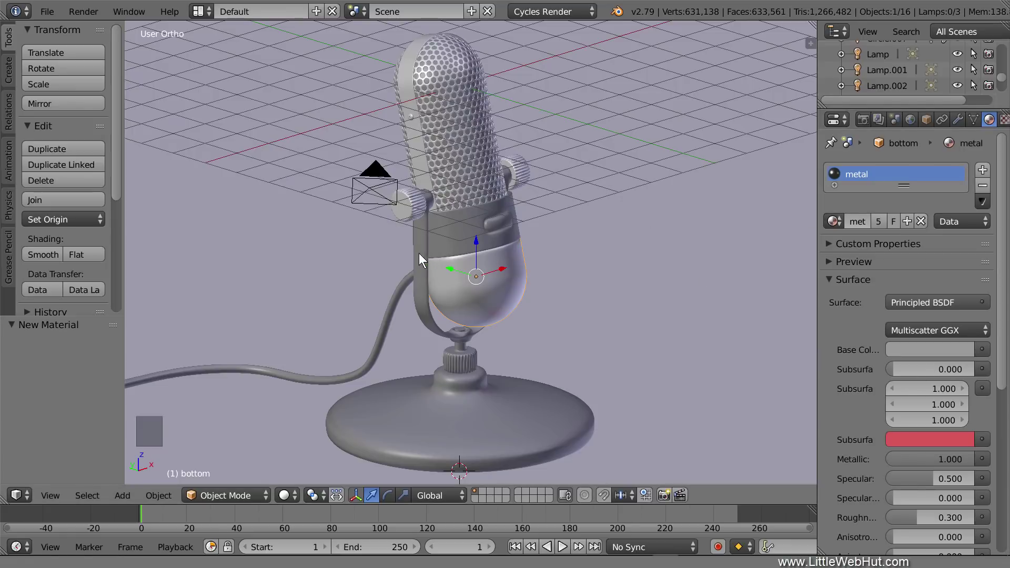
right_click(423, 256)
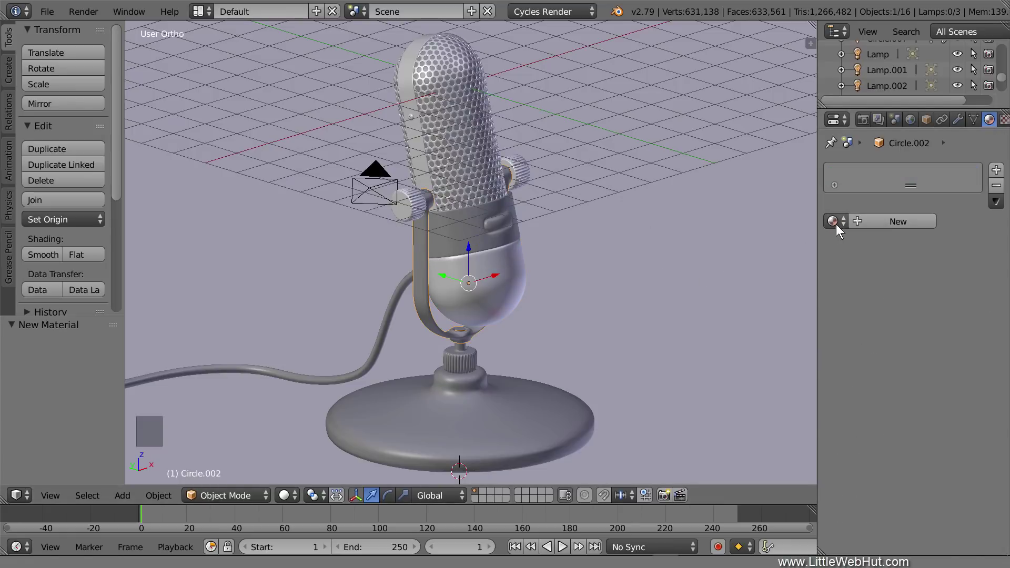